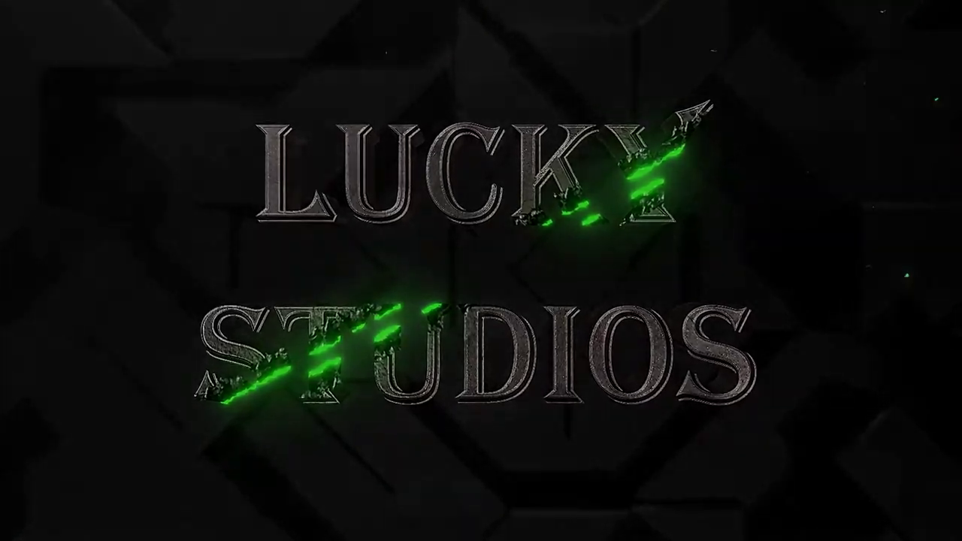
Bring the axe scene into focus in the Layout workspace's front orthographic view
click(416, 319)
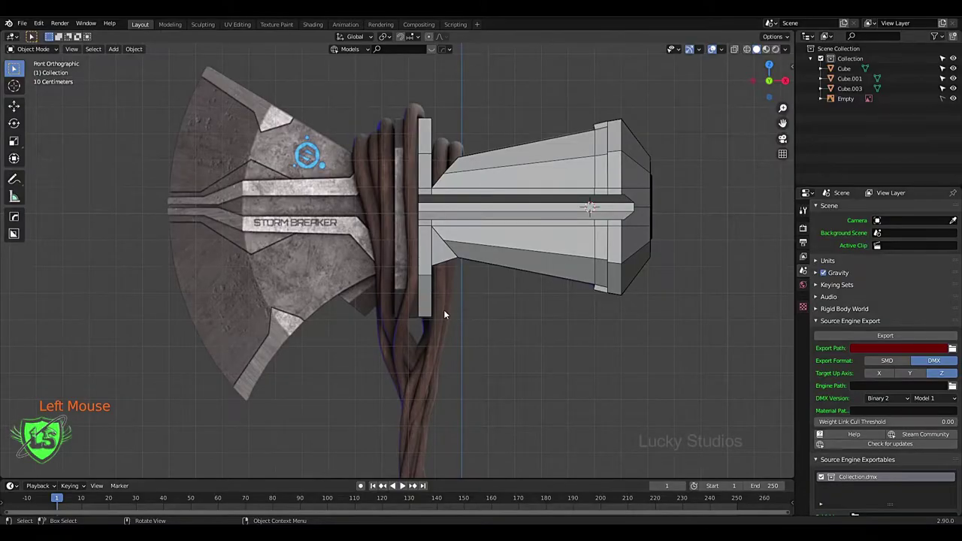
Zoom and frame the axe, then browse the Mesh primitives in the Add menu
scroll(down, 3)
click(206, 86)
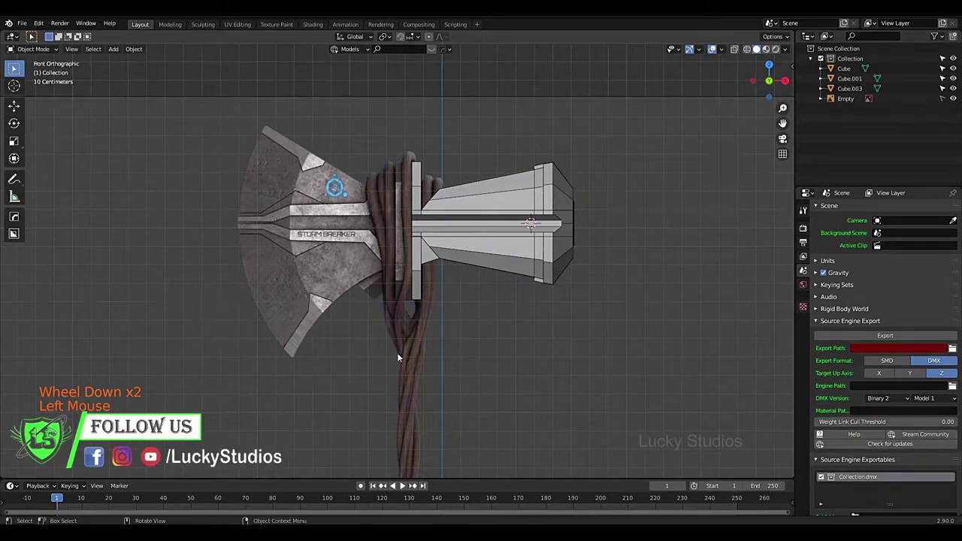
scroll(up, 3)
scroll(down, 3)
scroll(down, 3)
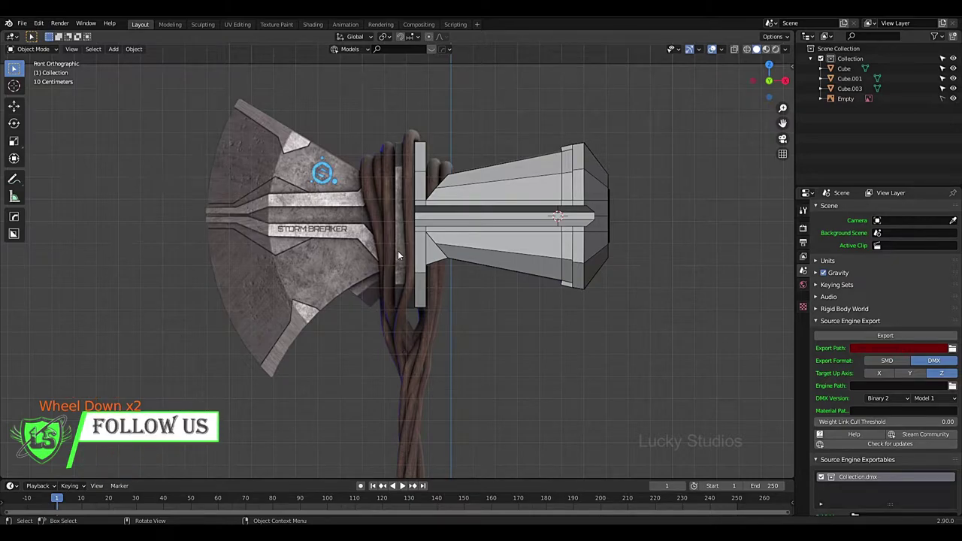
Add a Circle mesh, enlarge it and move it along X toward the axe head
key(shift+a)
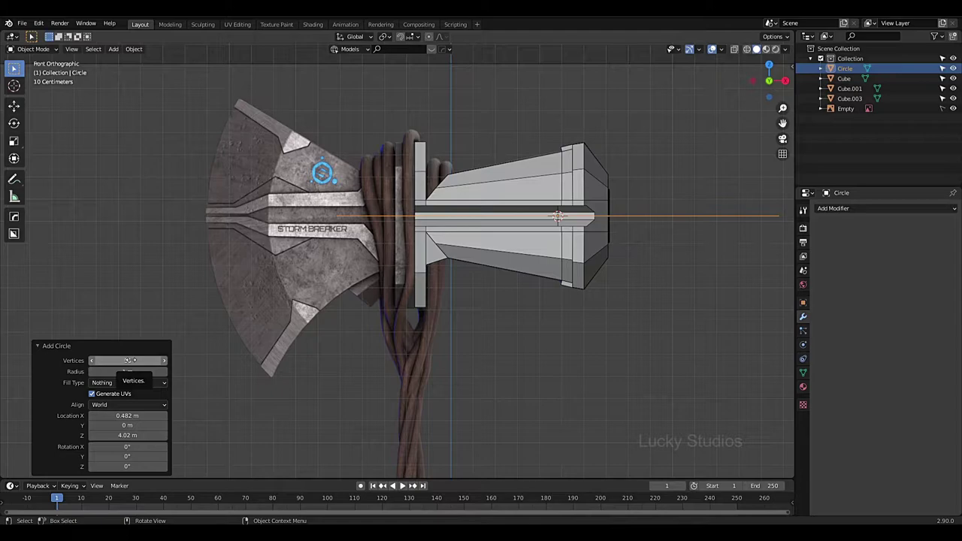
scroll(down, 3)
key(r)
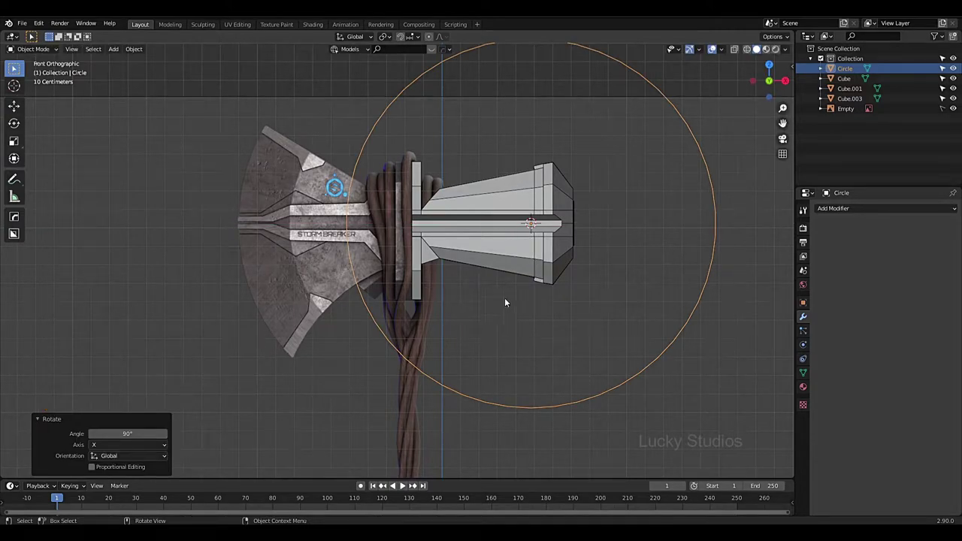
key(g)
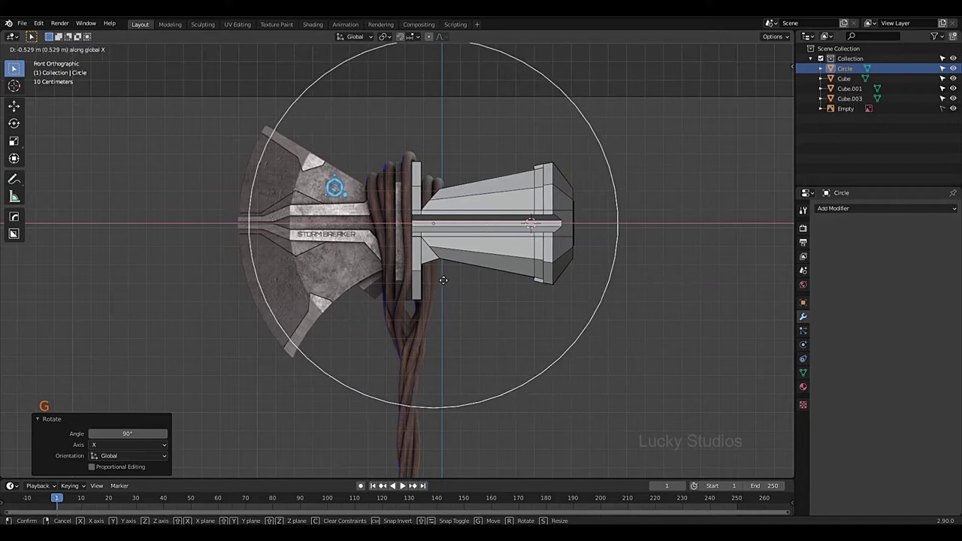
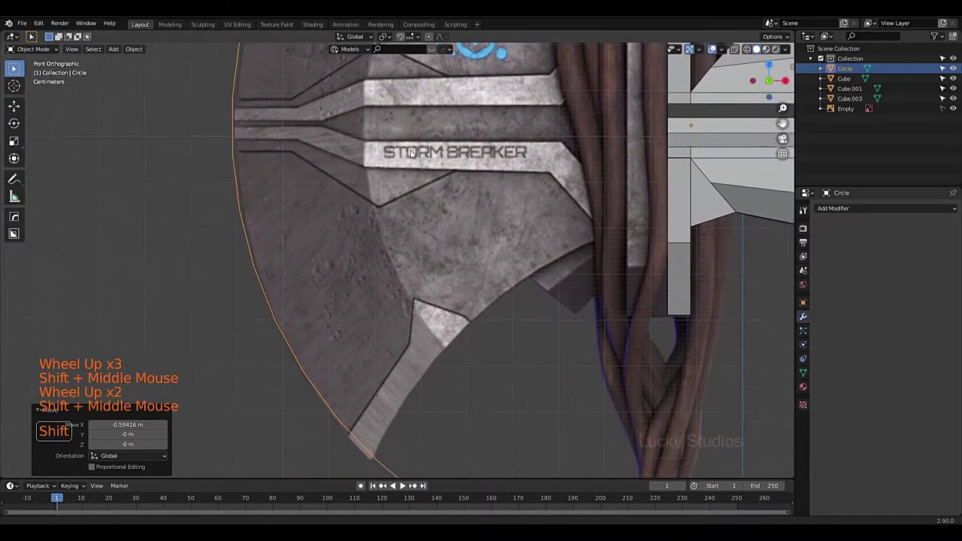
Fine-tune the circle to surround the axe head and fill it with a single face
scroll(down, 3)
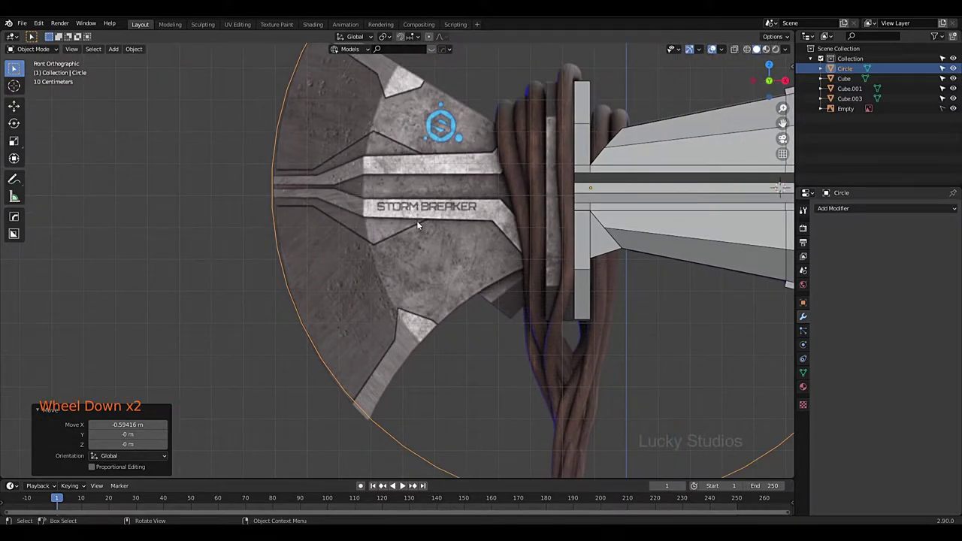
key(g)
scroll(down, 3)
scroll(down, 3)
scroll(down, 3)
scroll(up, 3)
middle_click(463, 254)
scroll(down, 3)
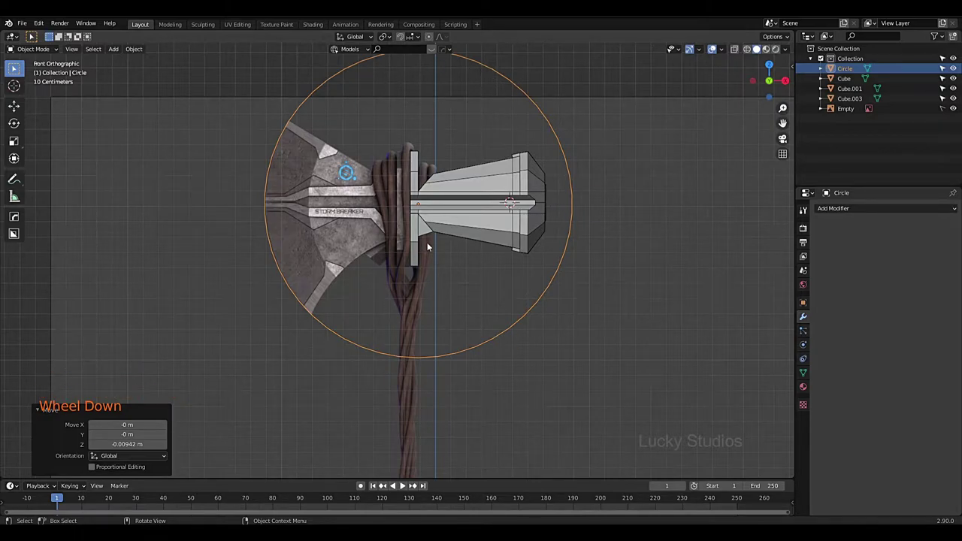
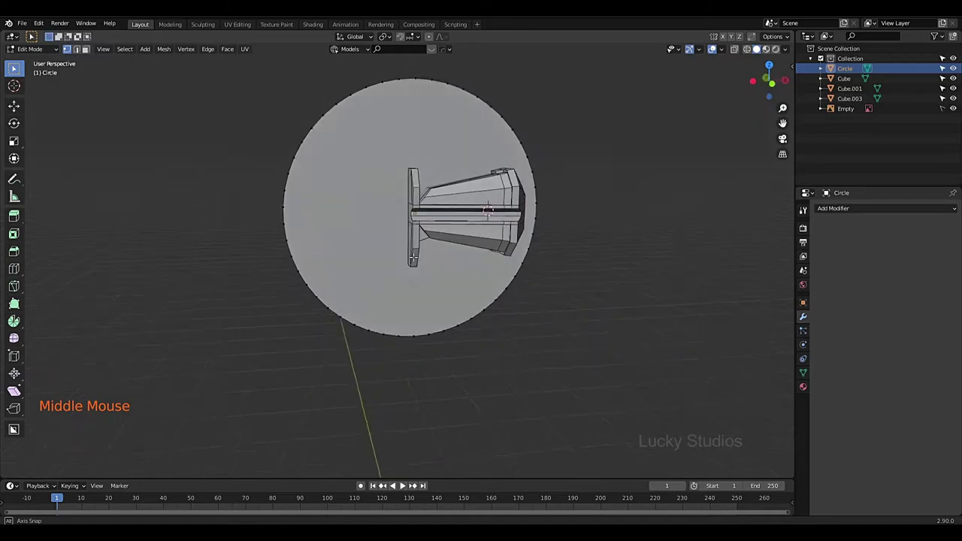
Enable X-ray, switch to front view and inset the filled circle into an outer ring
click(417, 232)
click(417, 232)
middle_click(417, 232)
key(z)
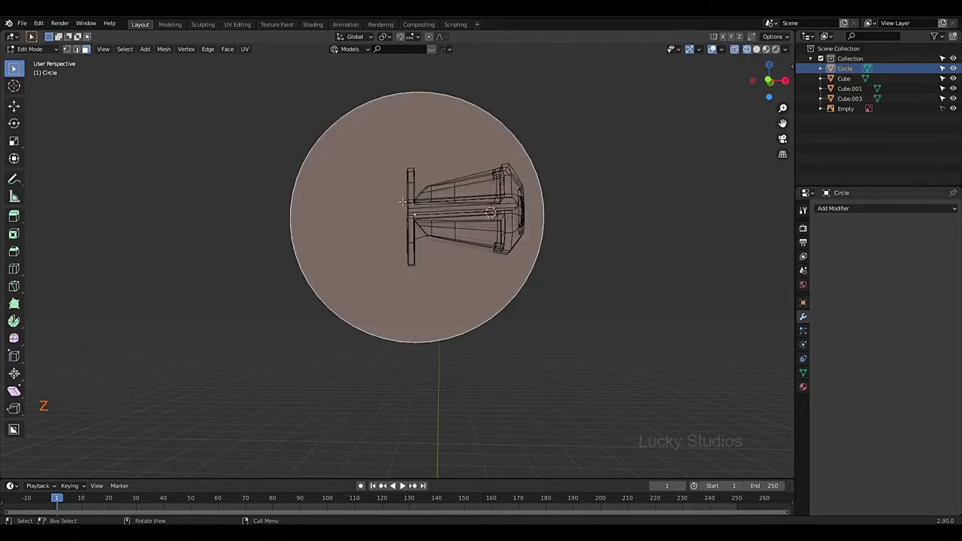
key(KP_1)
scroll(up, 3)
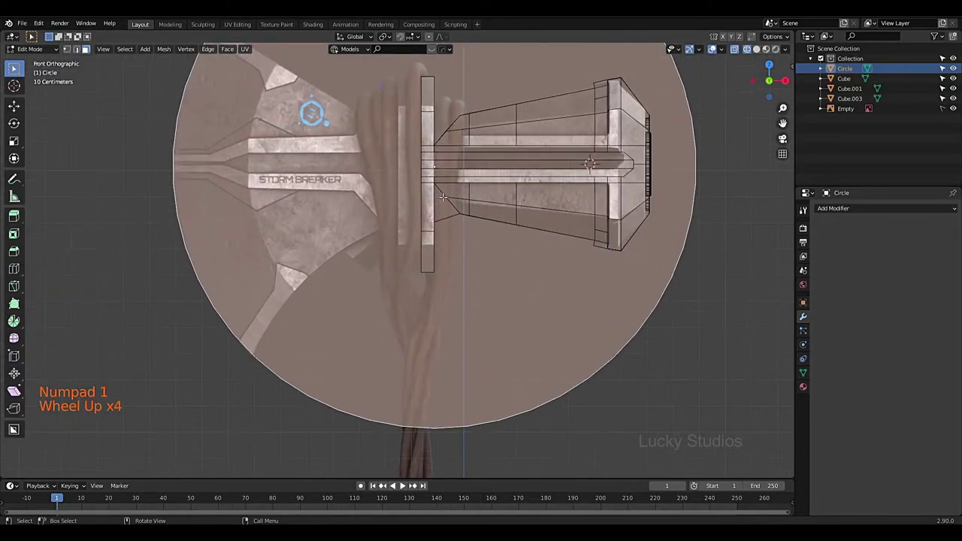
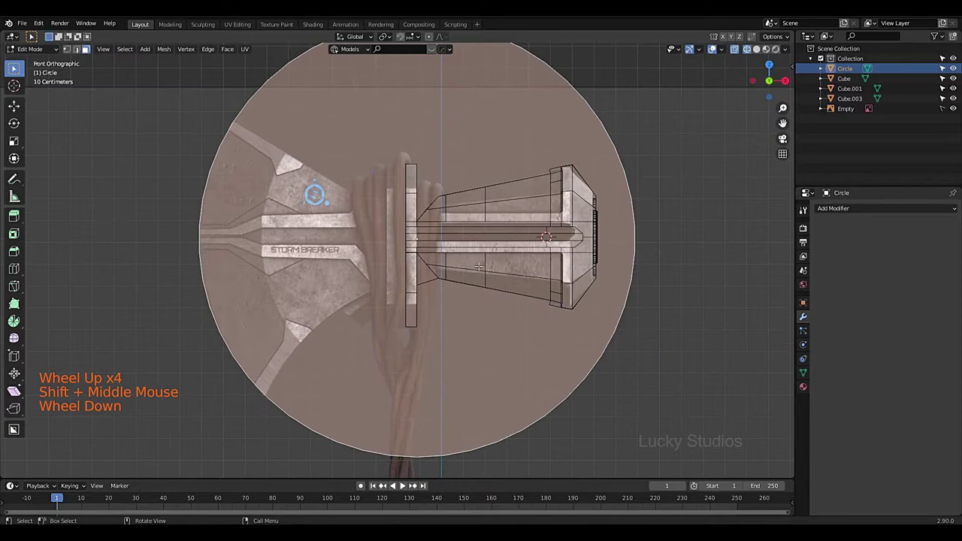
Inset the circle a second time and select the middle ring of faces
key(i)
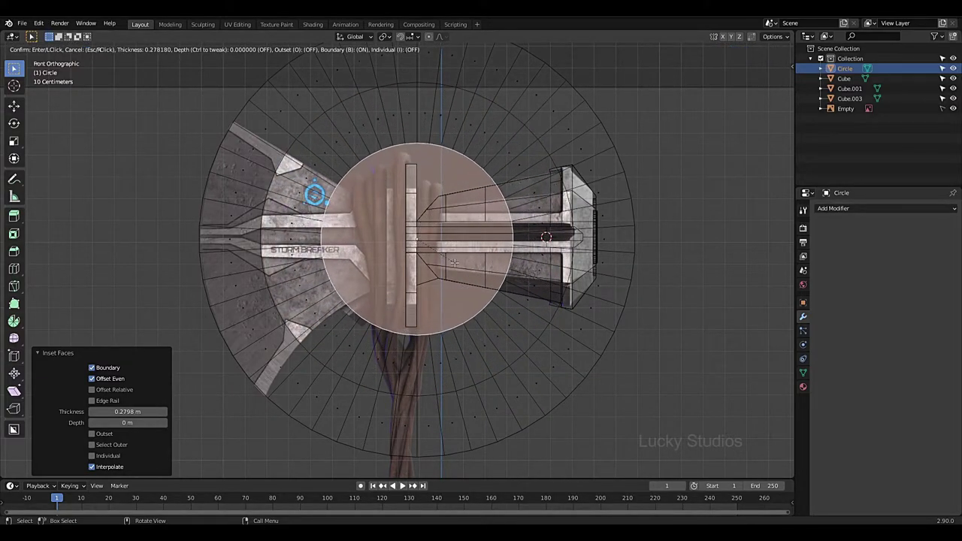
scroll(down, 3)
middle_click(448, 248)
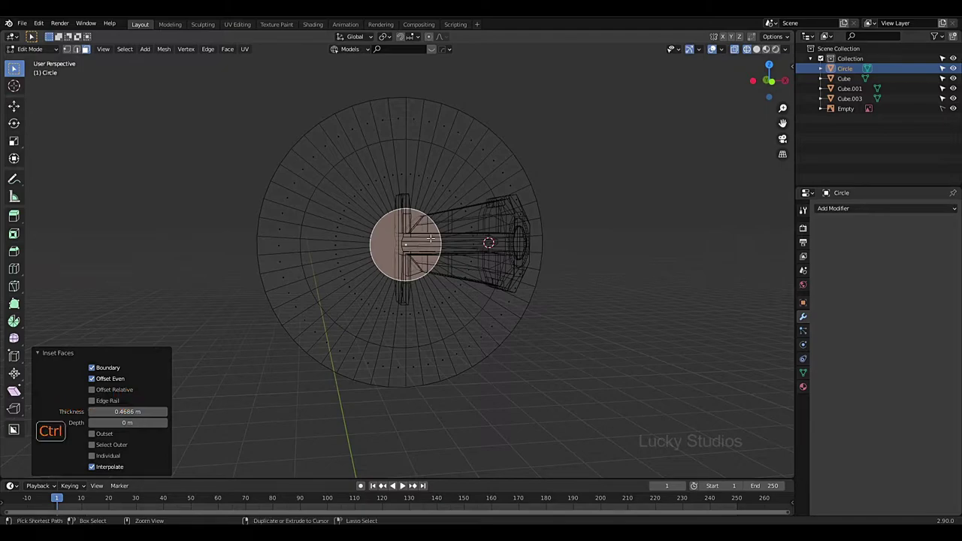
key(ctrl+KP_Add)
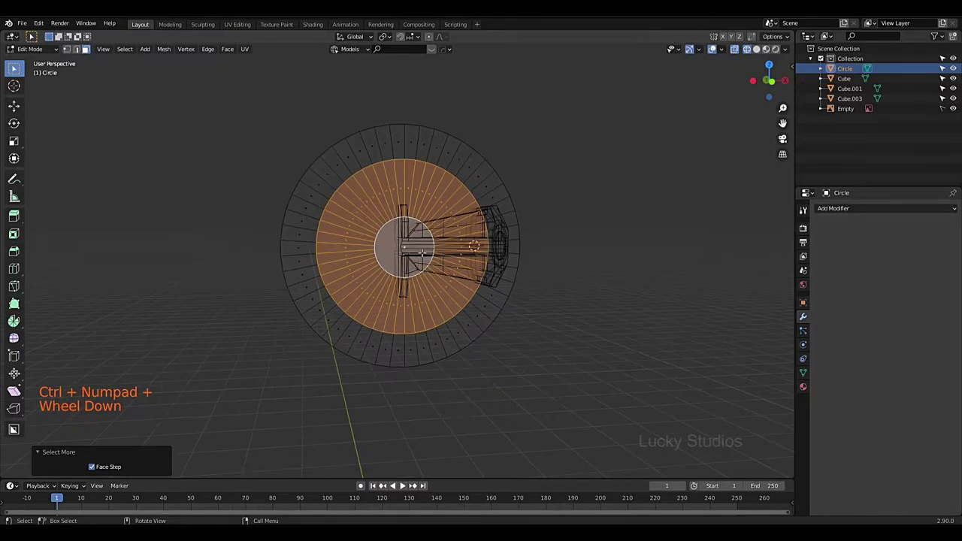
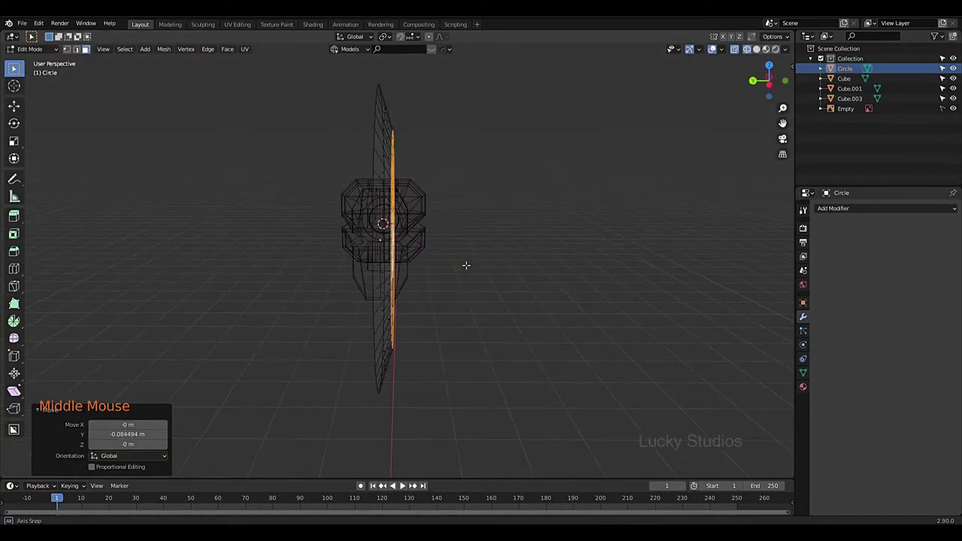
Push the selected middle ring outward to give the disc a tapered blade-like profile
key(g)
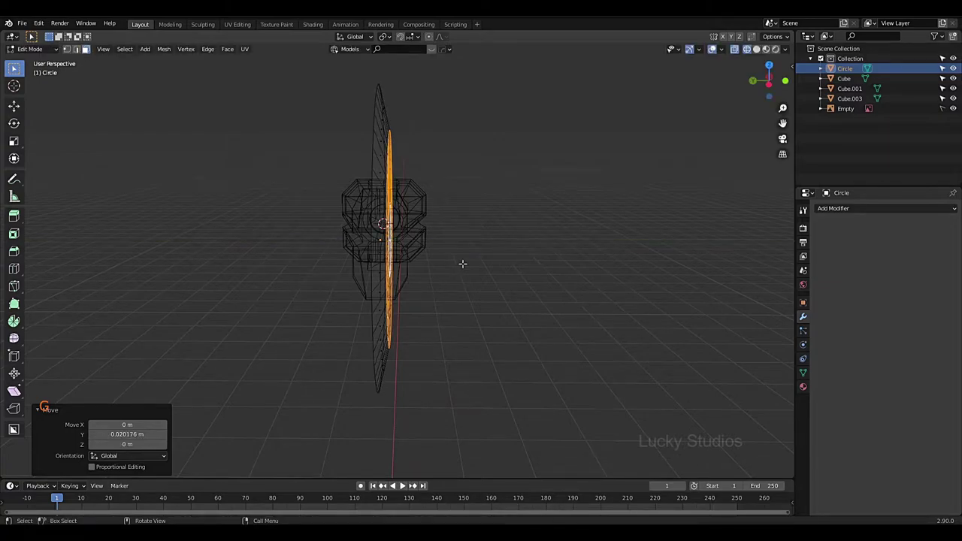
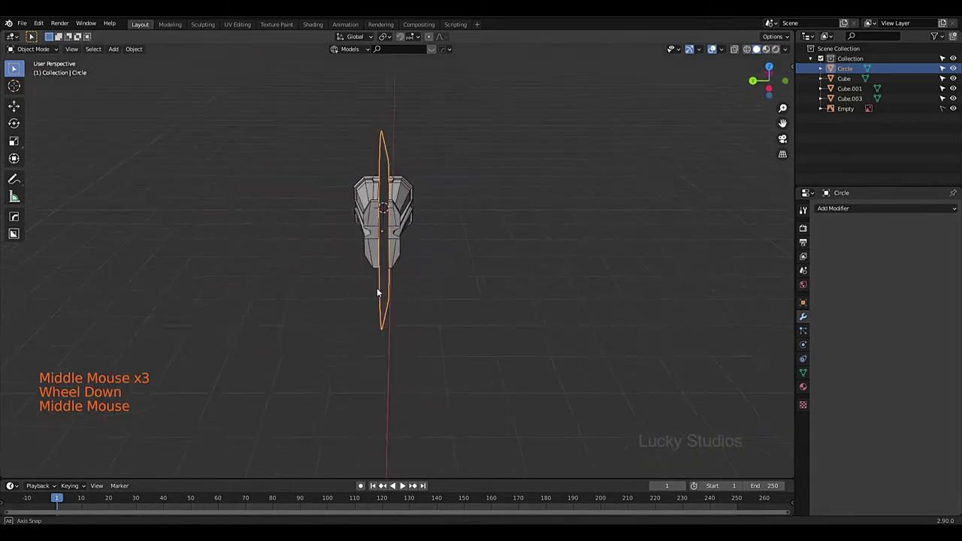
scroll(up, 3)
scroll(down, 3)
middle_click(423, 277)
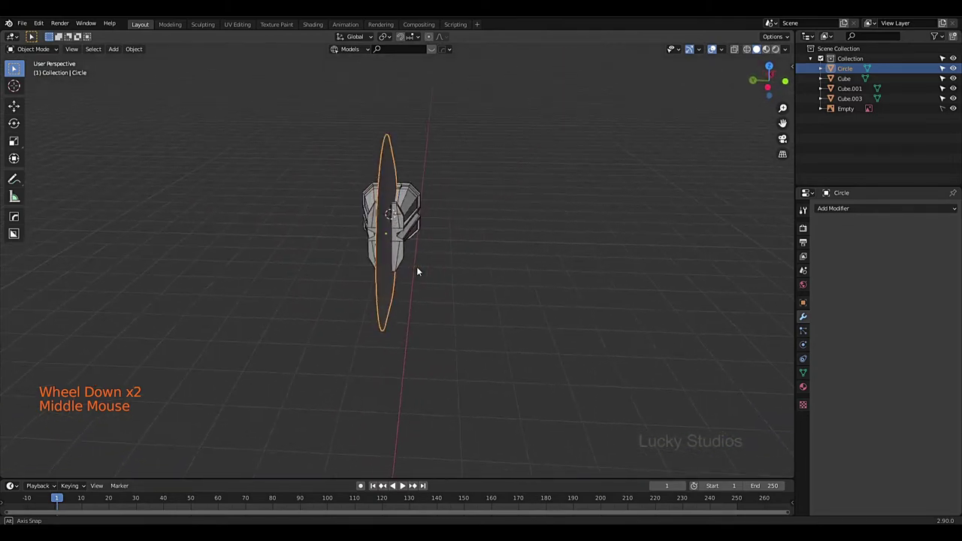
Duplicate the circle blade as Circle.001 and move the copy beside the axe
key(d)
key(d)
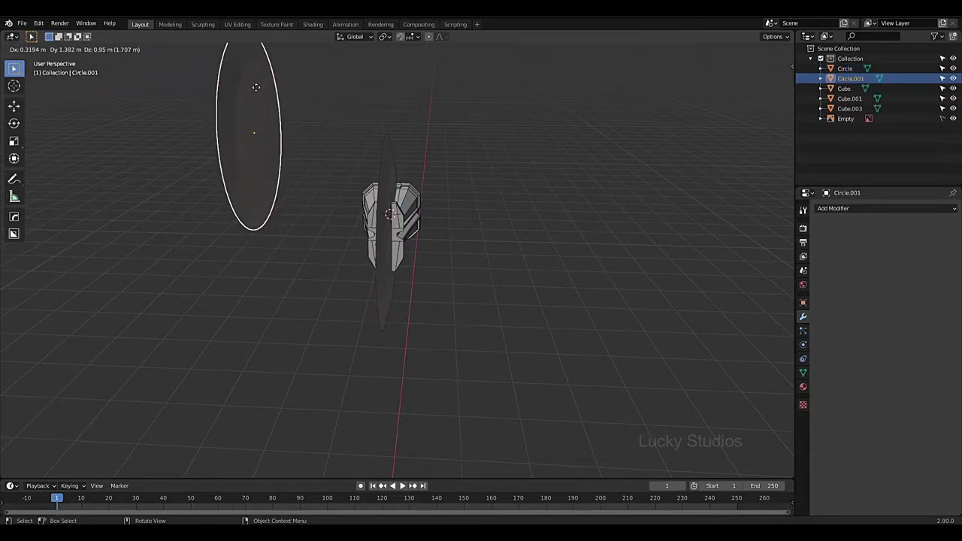
scroll(up, 3)
scroll(down, 3)
key(g)
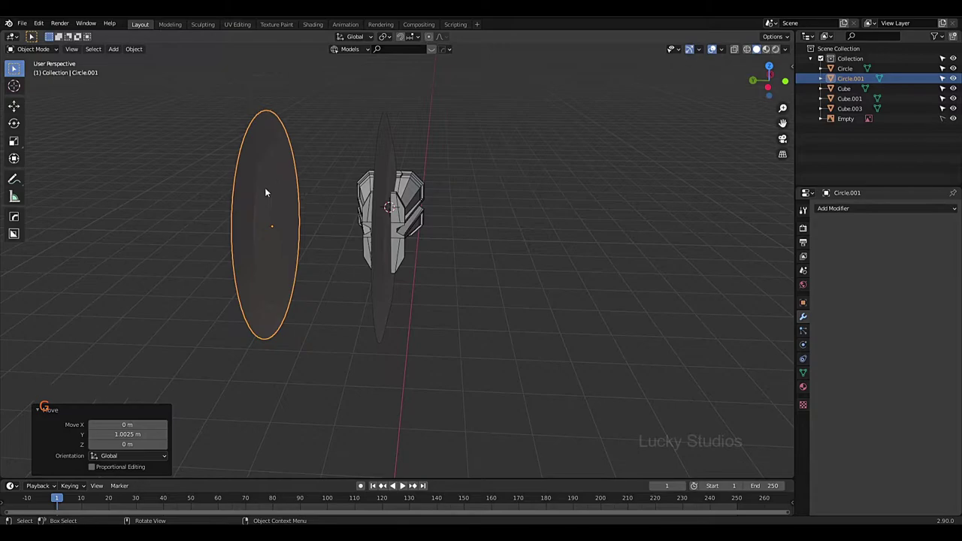
Mirror Circle.001 across the global Y axis and check the result from the side
right_click(261, 196)
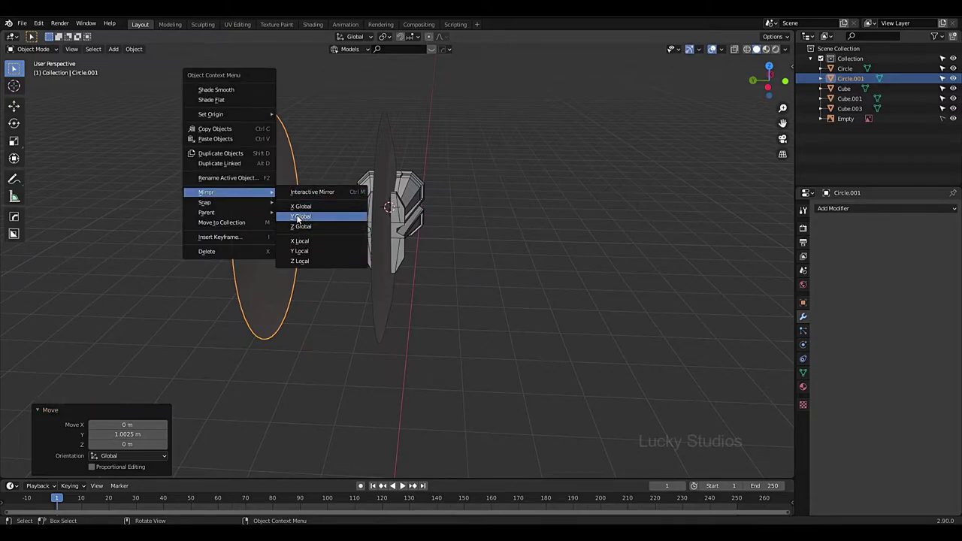
scroll(down, 3)
middle_click(325, 238)
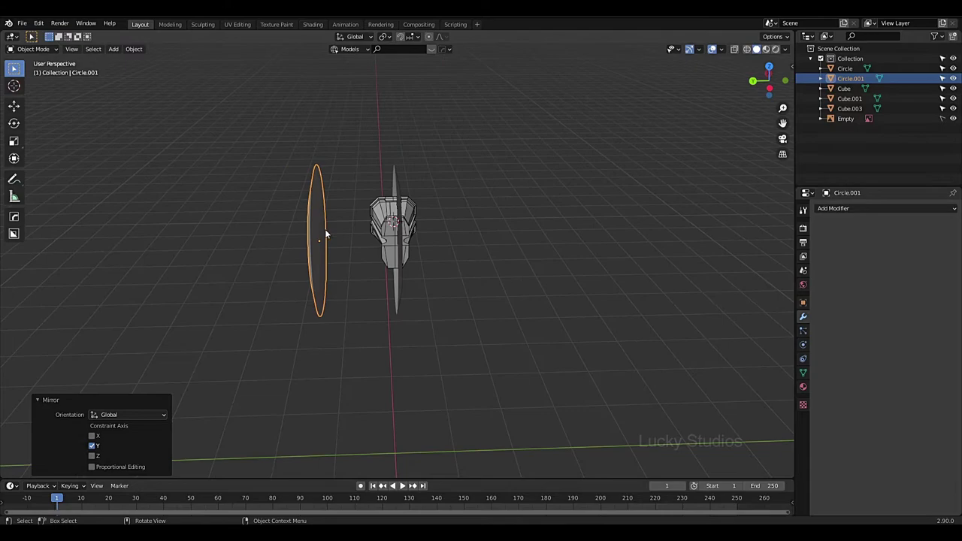
middle_click(440, 215)
Set snapping to Vertex and inspect the mirrored discs from several angles
middle_click(423, 251)
click(419, 42)
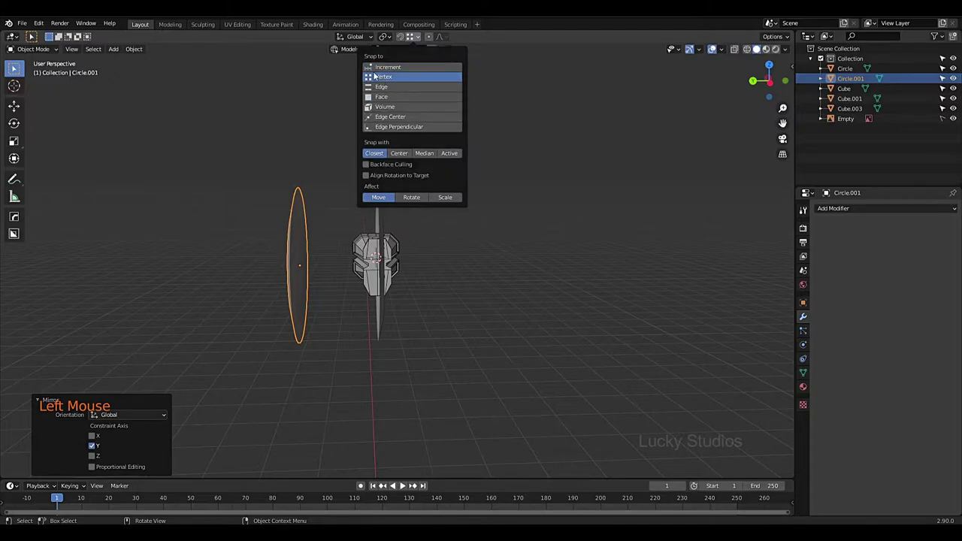
click(405, 38)
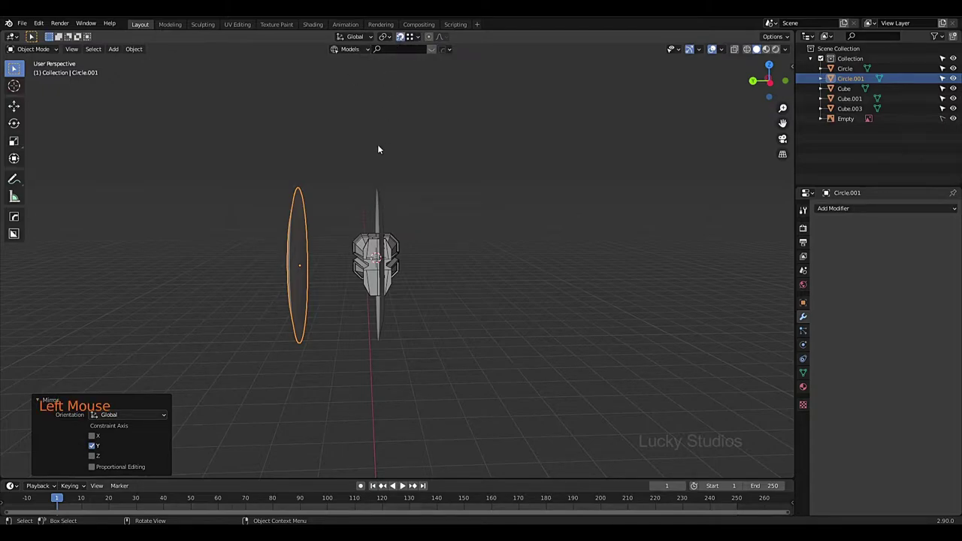
middle_click(382, 152)
scroll(up, 3)
middle_click(353, 147)
scroll(up, 3)
key(g)
middle_click(527, 157)
scroll(up, 3)
scroll(down, 3)
middle_click(525, 189)
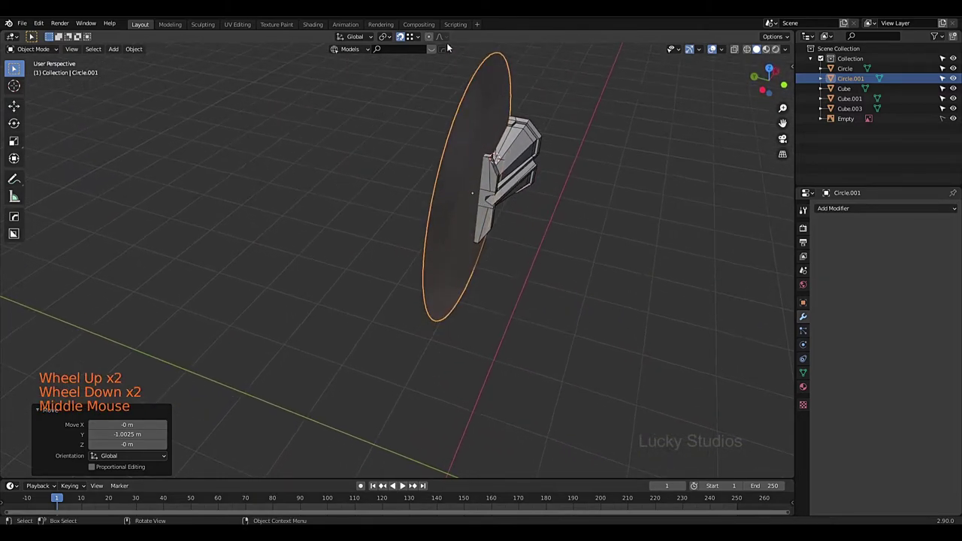
Select the original Circle object while orbiting around the axe head
click(402, 39)
scroll(down, 3)
middle_click(536, 191)
middle_click(528, 253)
click(533, 182)
click(463, 190)
middle_click(470, 212)
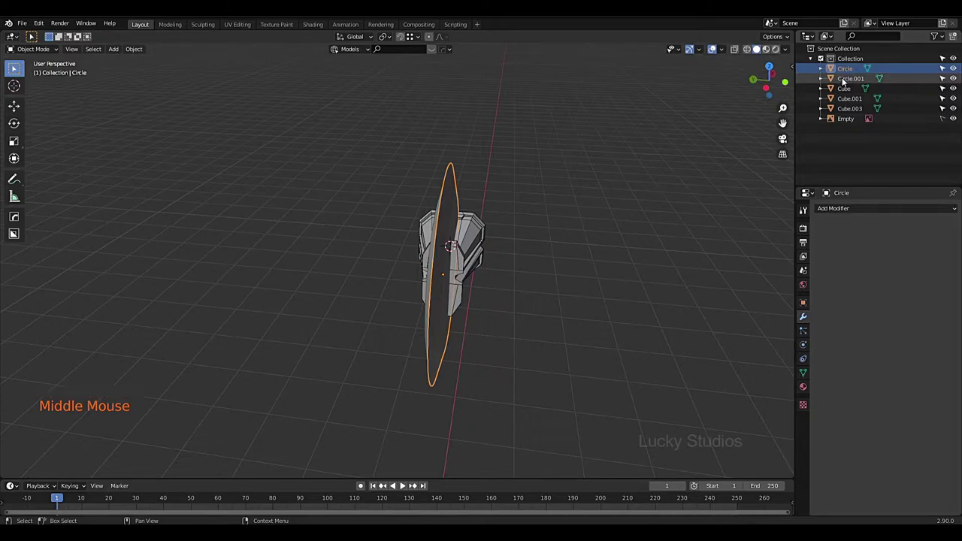
middle_click(560, 223)
scroll(down, 3)
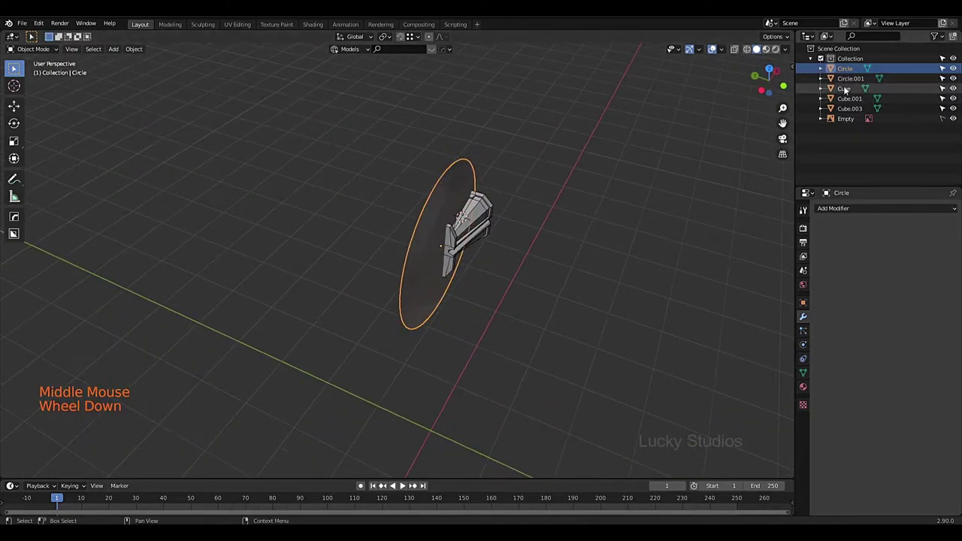
Join Circle.001 into Circle with Ctrl+J and enter Edit Mode on the merged mesh
click(845, 80)
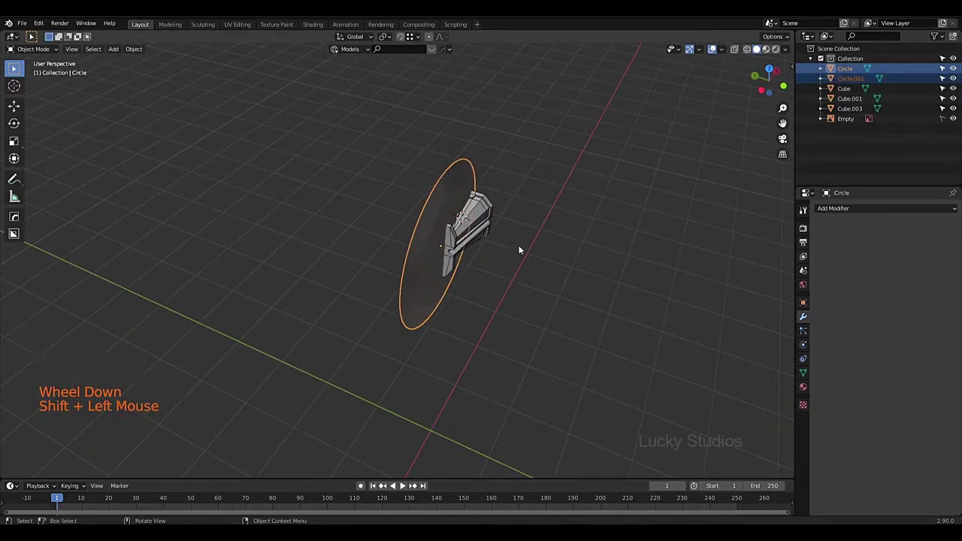
key(ctrl+j)
middle_click(654, 219)
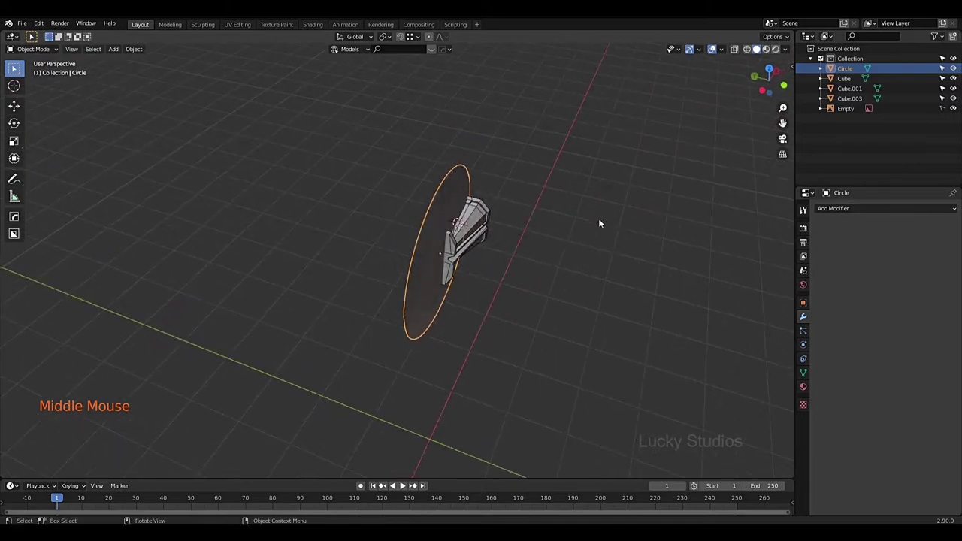
scroll(up, 3)
middle_click(573, 202)
Edit the Circle disc's mesh, select all its vertices and drag an outer rim vertex into the blade outline
key(Tab)
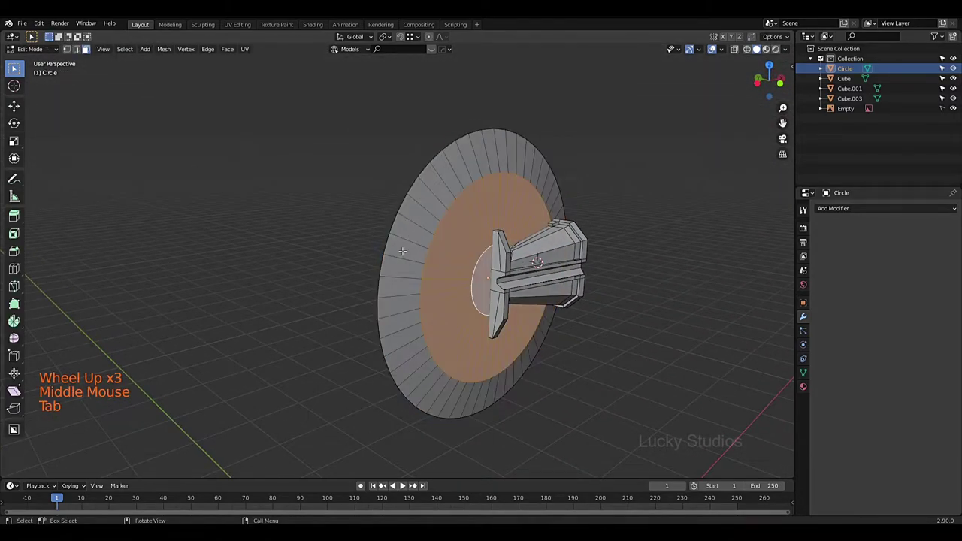
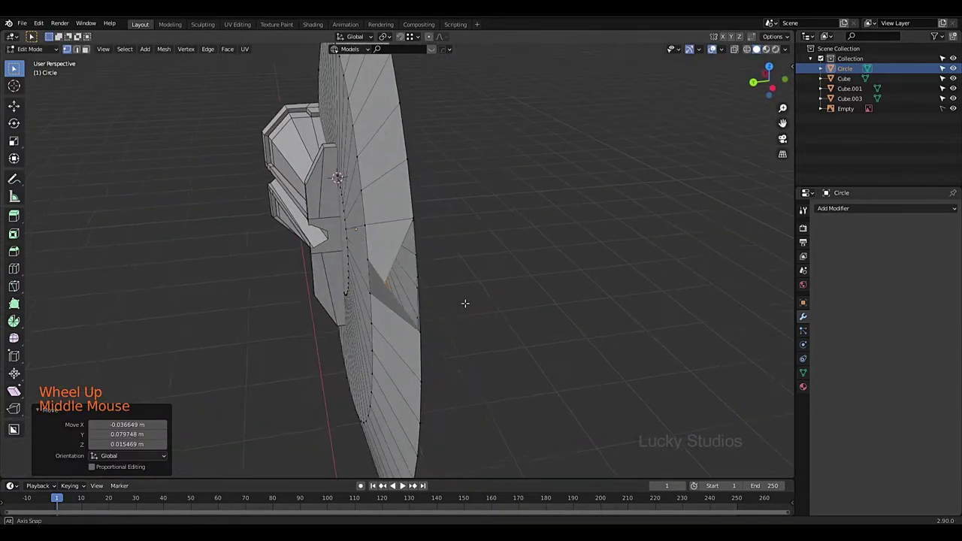
key(ctrl+z)
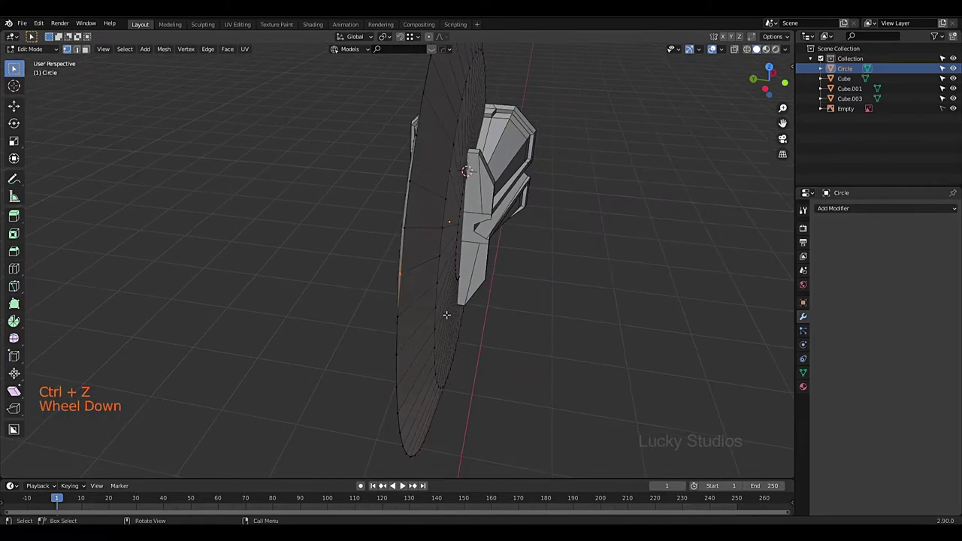
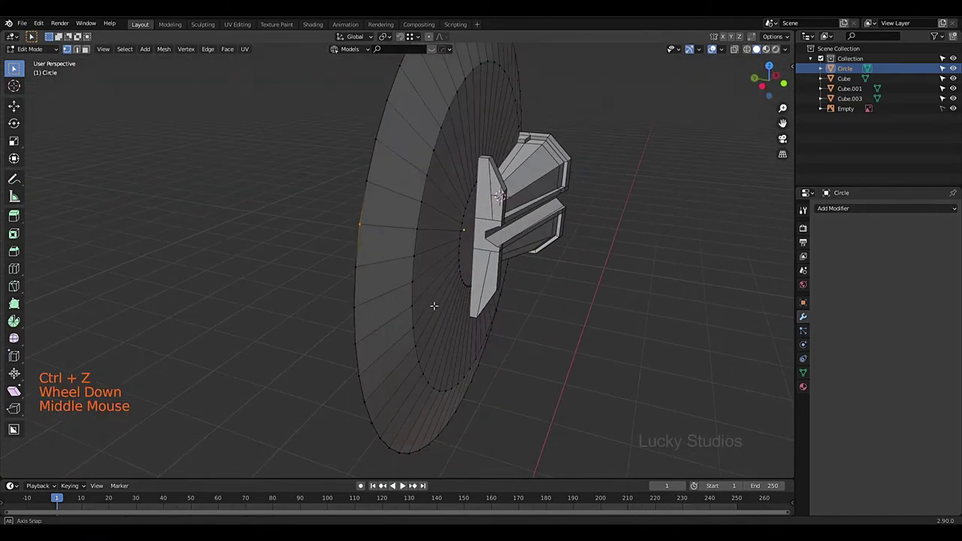
scroll(down, 3)
key(a)
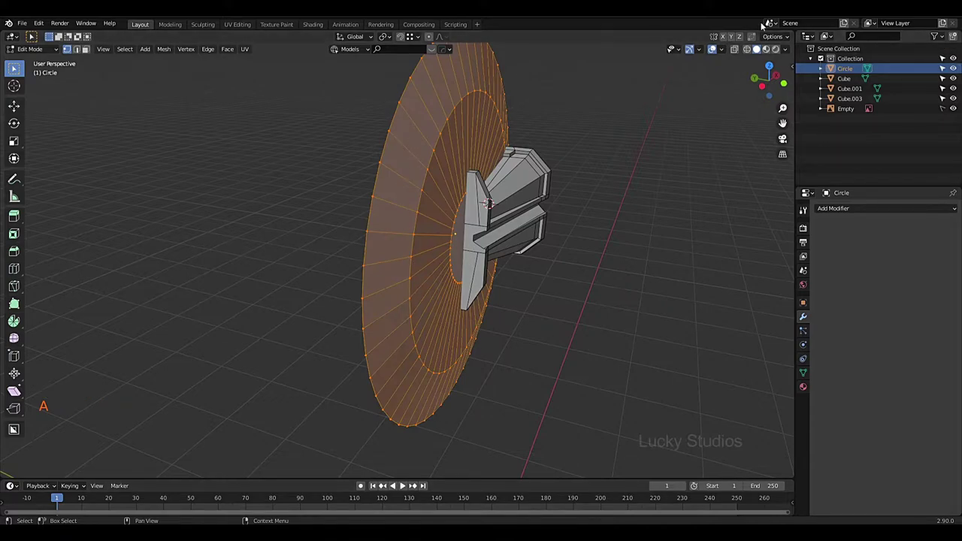
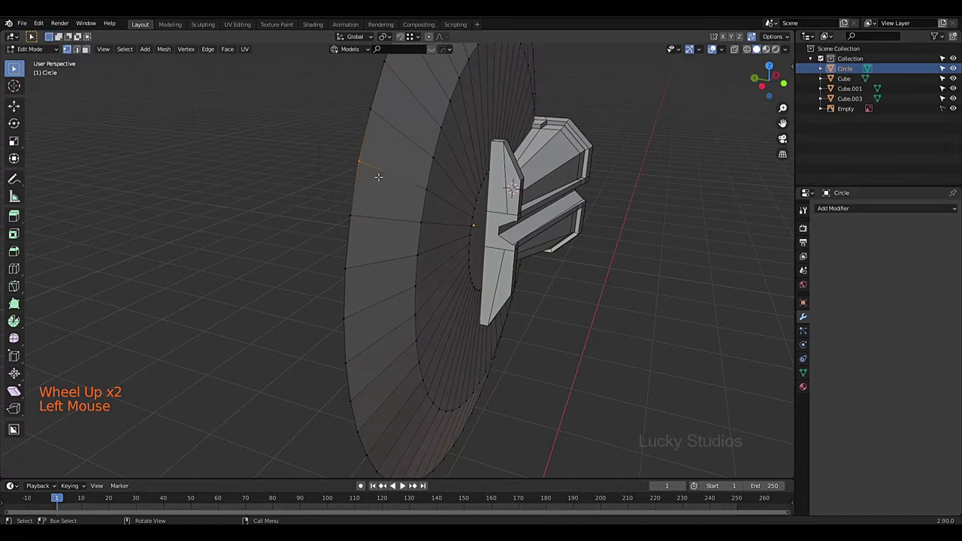
key(g)
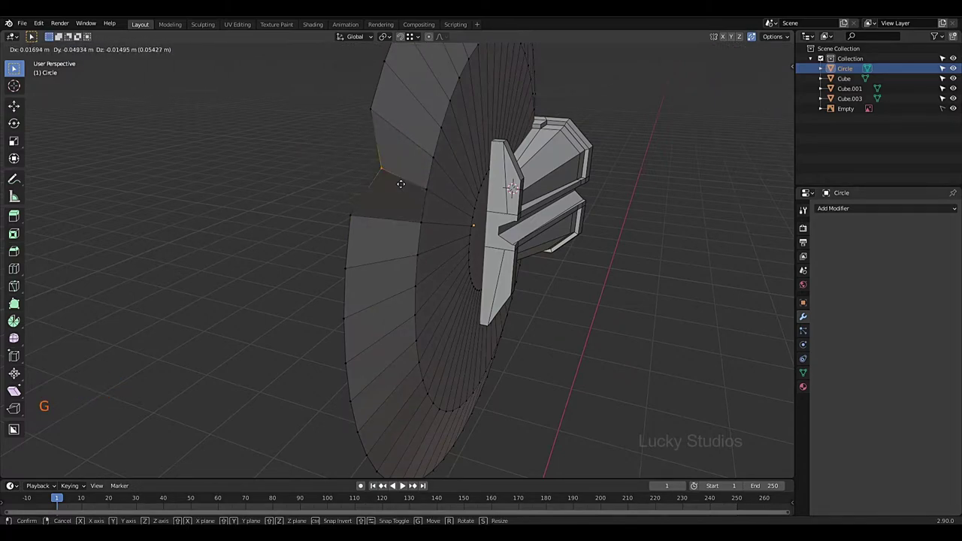
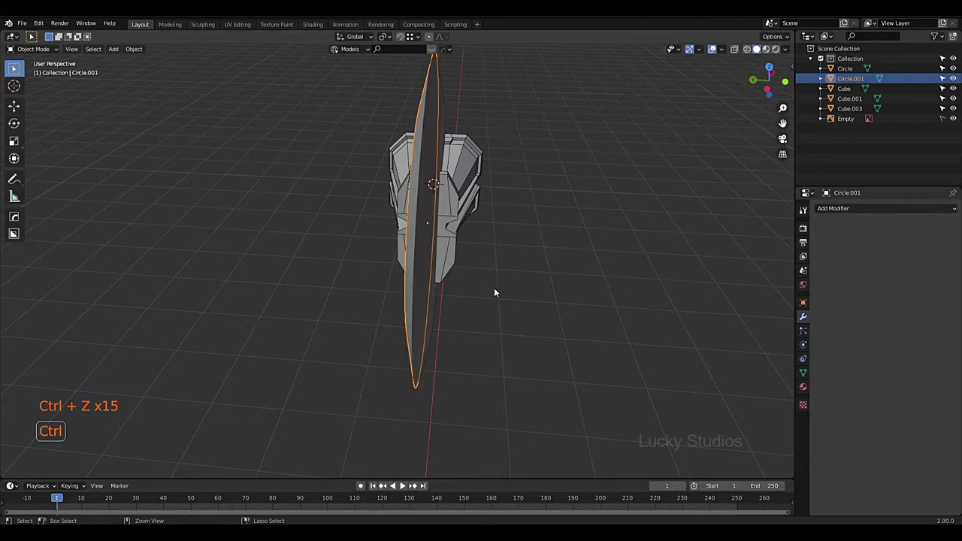
Undo the recent vertex moves to return the disc to its earlier shape
key(ctrl+z)
key(ctrl+z)
key(ctrl+z)
key(ctrl+z)
key(ctrl+z)
key(ctrl+z)
key(ctrl+z)
middle_click(621, 314)
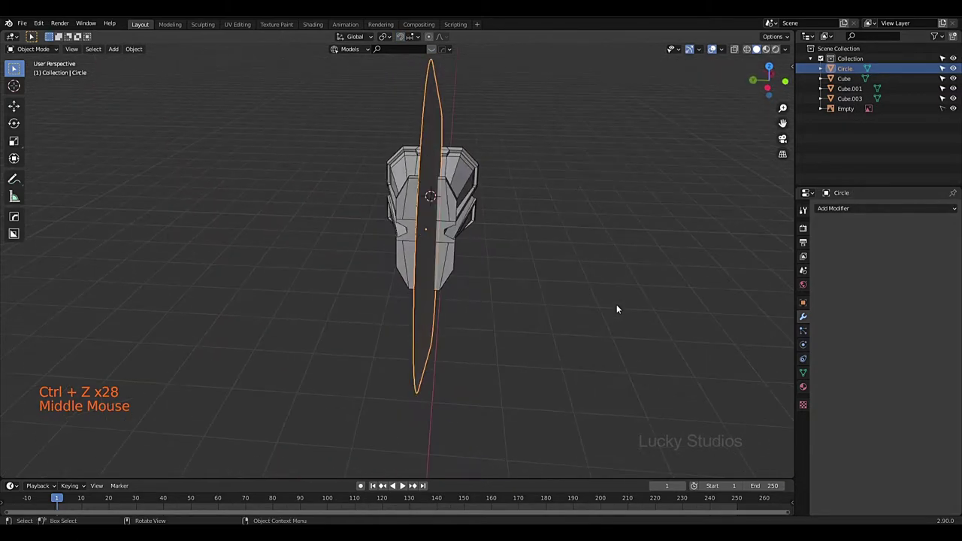
Add a Mirror modifier on the Z axis to the Circle and return to editing its mesh
click(849, 214)
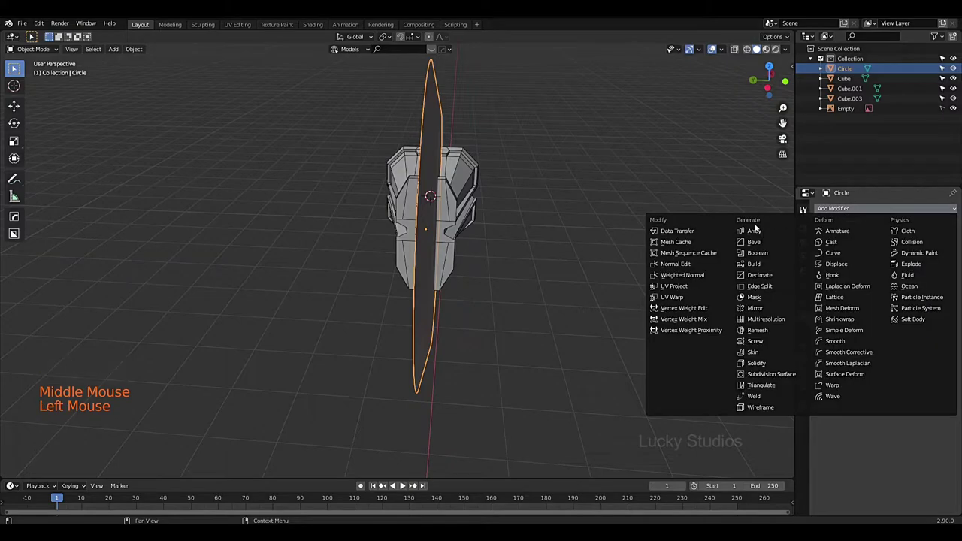
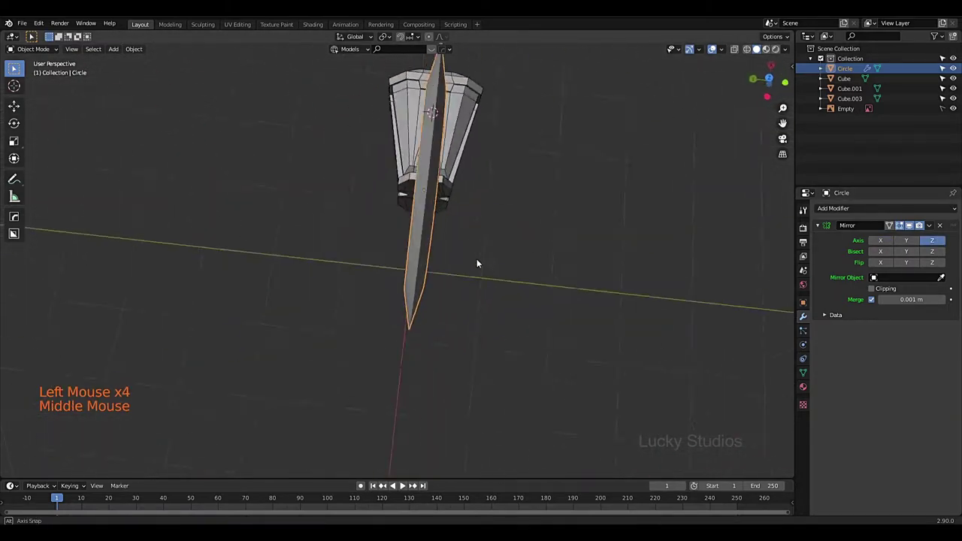
click(931, 230)
middle_click(418, 184)
key(Tab)
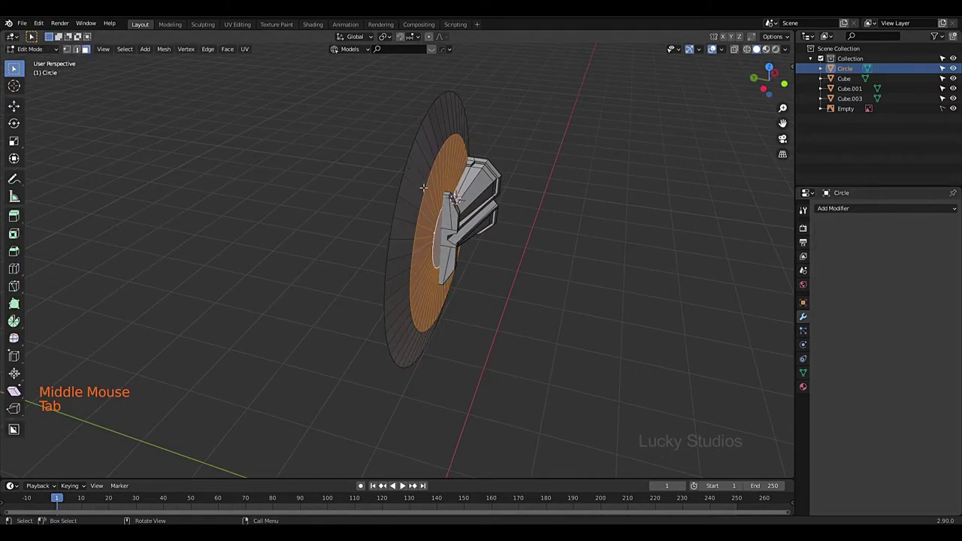
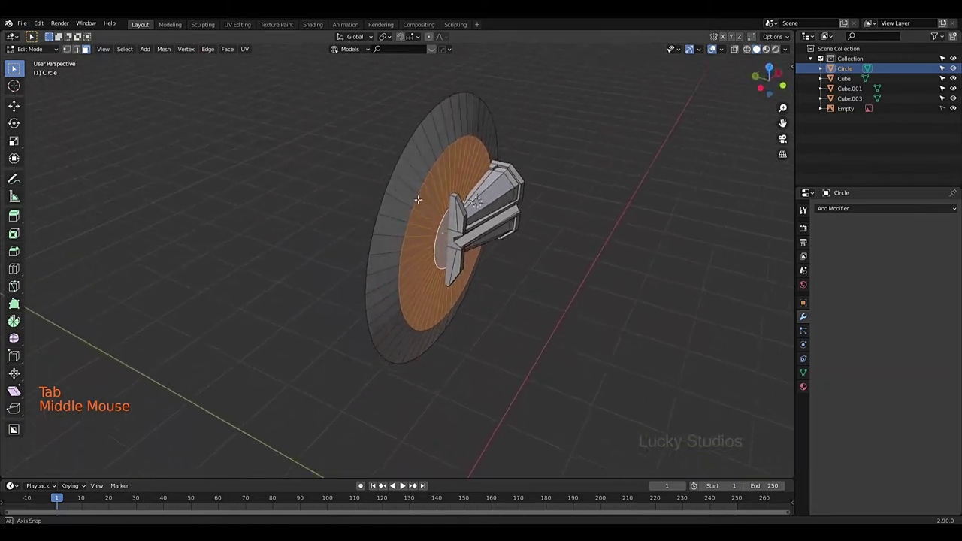
Select all of the disc's geometry ready to extrude and inset it into a solid disc
scroll(up, 3)
key(a)
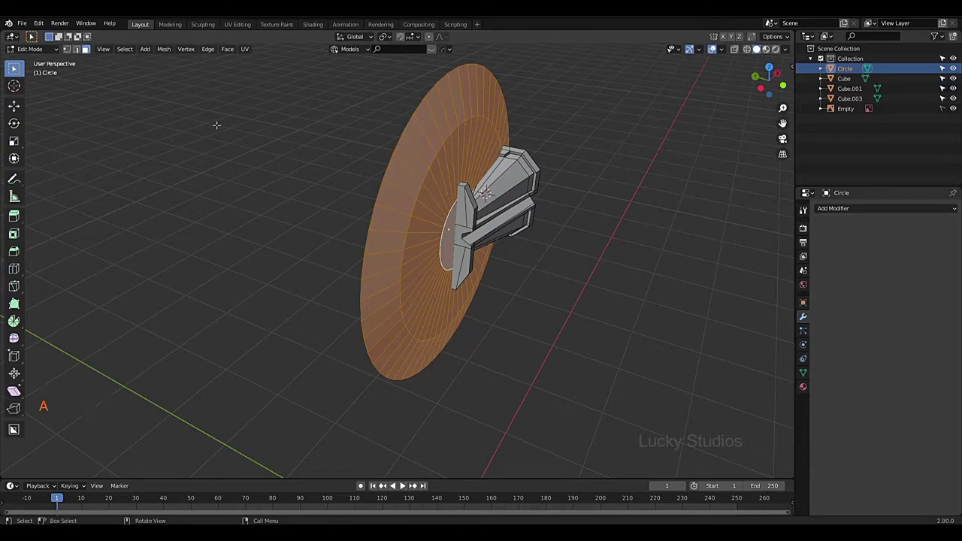
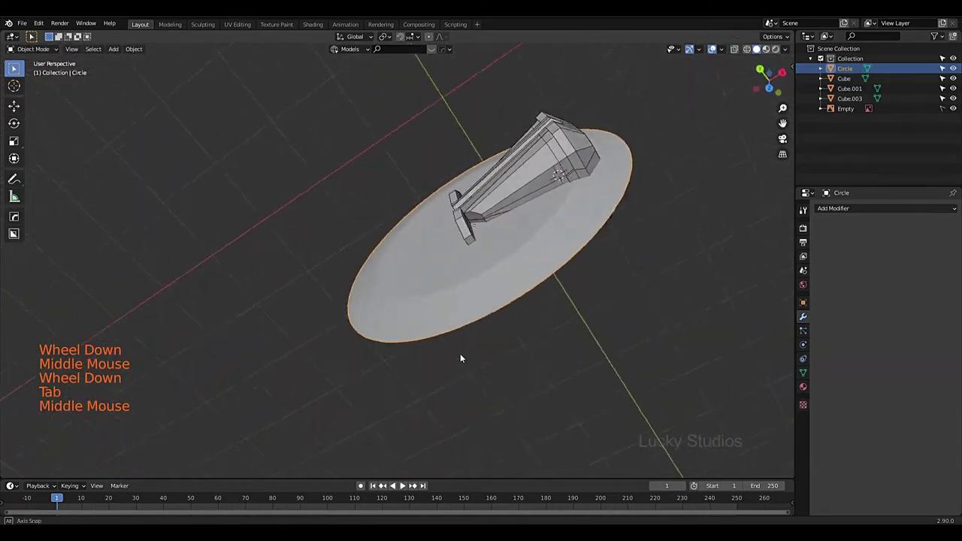
View the disc from the front in see-through mode over the textured STORMBREAKER axe, recentred and zoomed
key(KP_1)
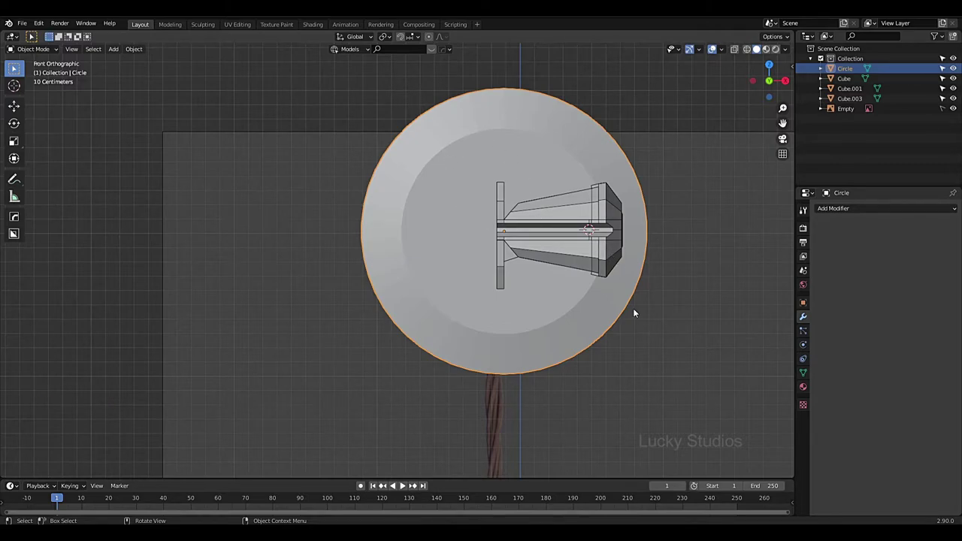
key(z)
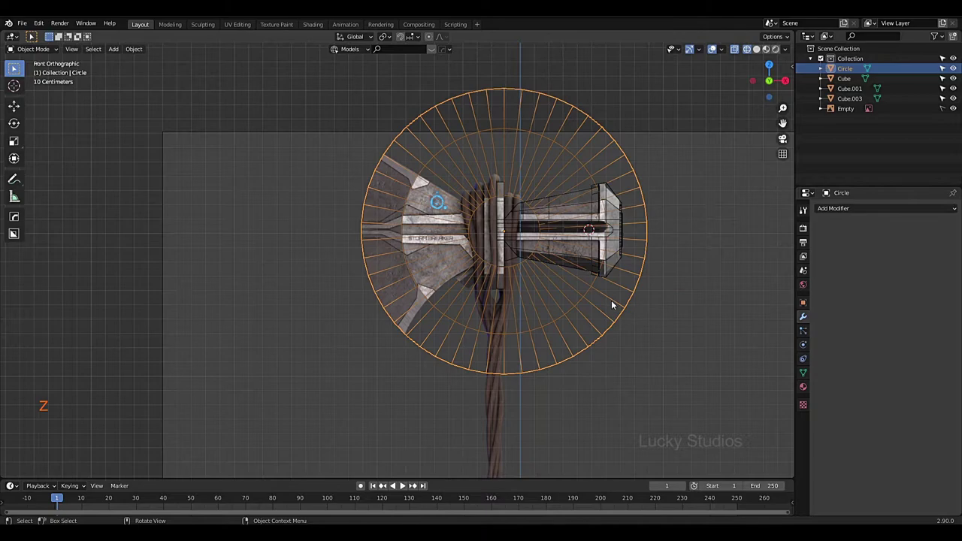
scroll(up, 3)
middle_click(595, 272)
scroll(down, 3)
scroll(down, 3)
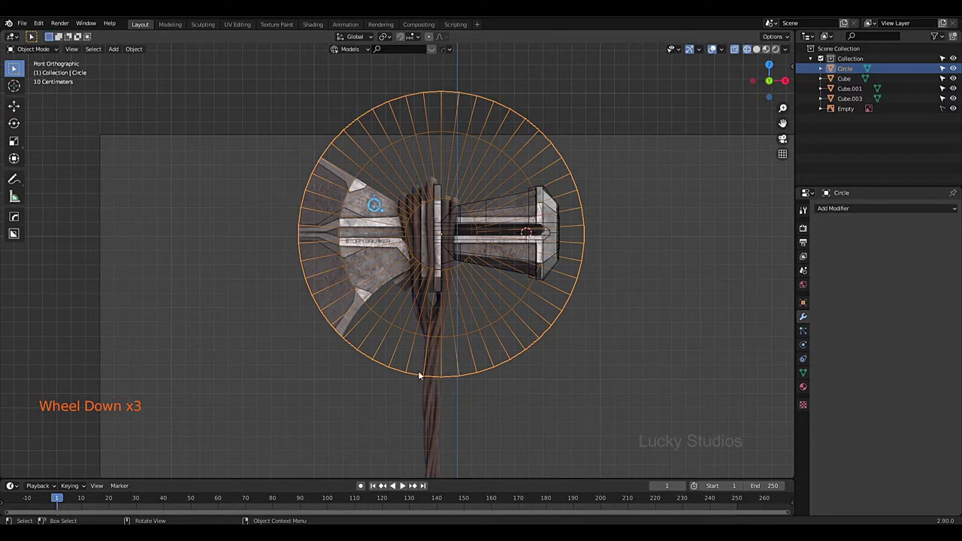
scroll(up, 3)
Use Carver in circle mode to subtract a round bite from the disc's lower part, leaving a crescent
scroll(down, 3)
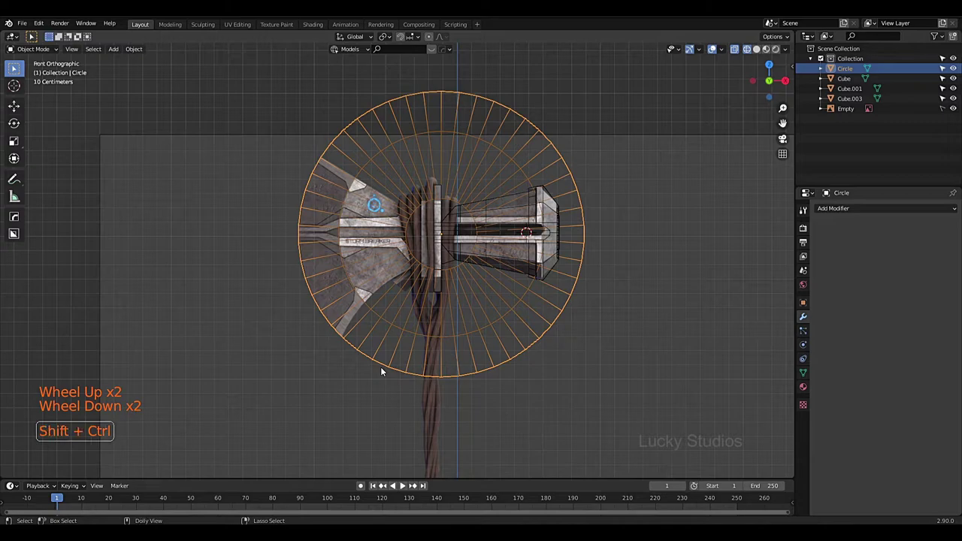
key(ctrl+shift+x)
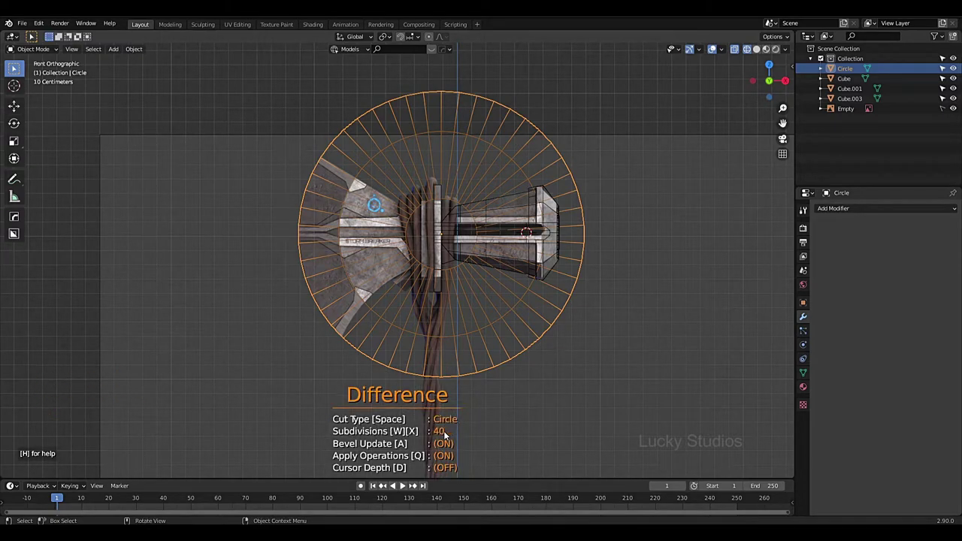
middle_click(351, 255)
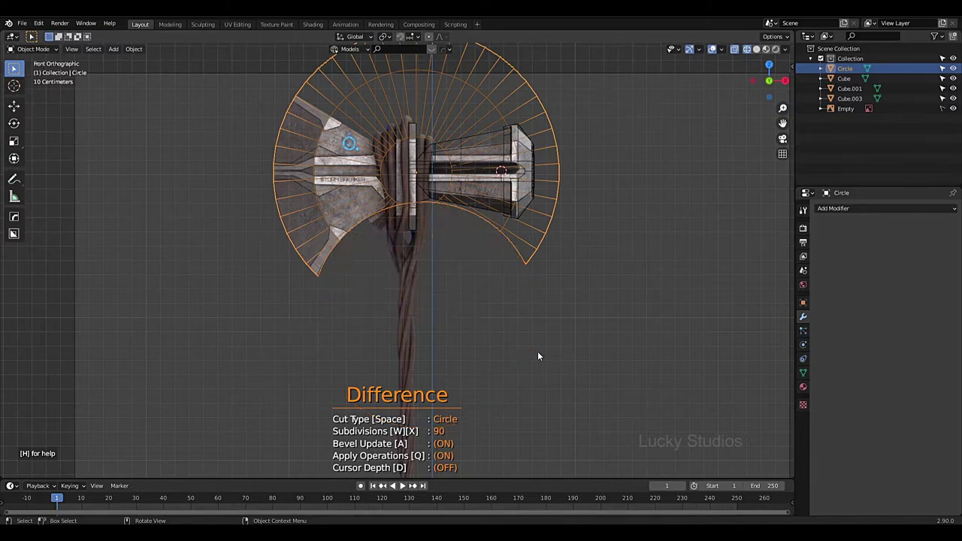
scroll(down, 3)
scroll(up, 3)
scroll(up, 3)
scroll(down, 3)
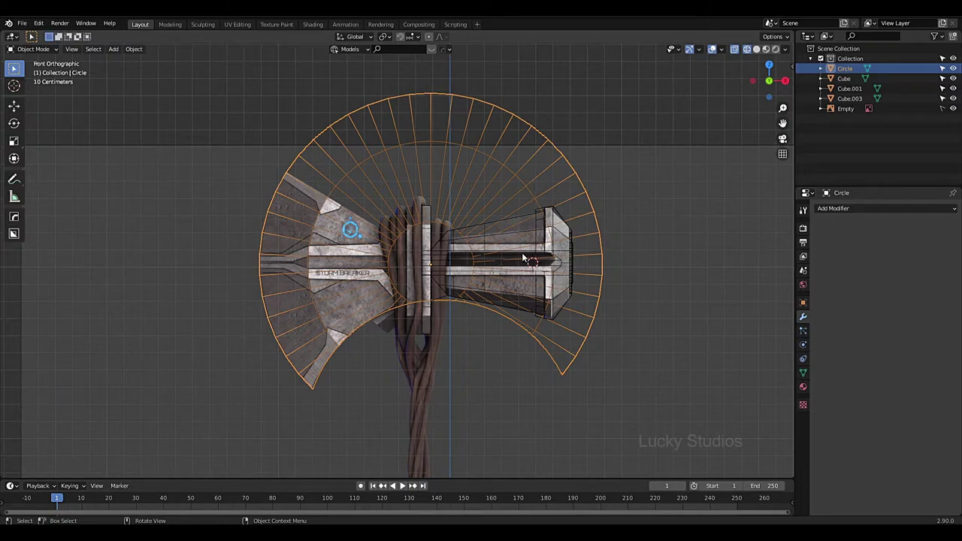
Carve off the disc's right side with a rectangle and trim its top edge with a line cut
key(ctrl+shift+x)
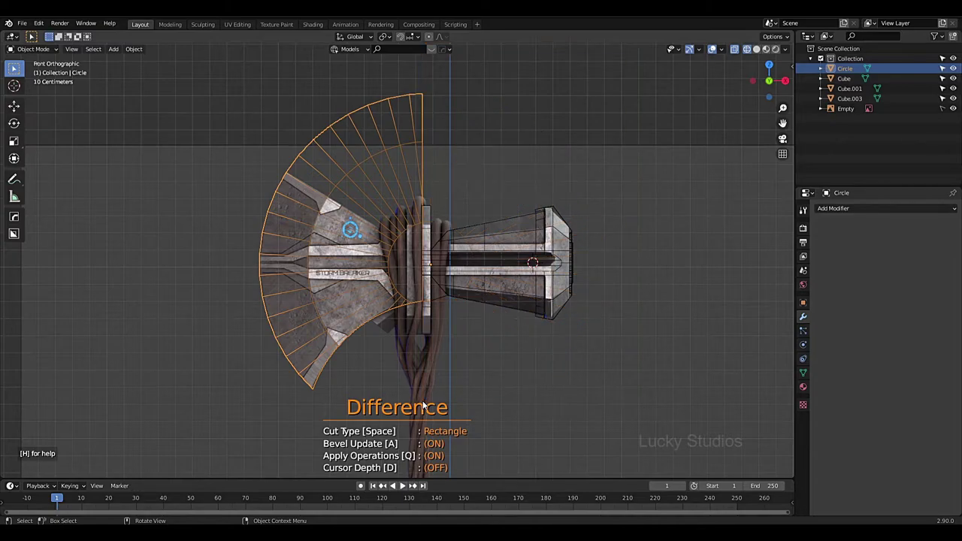
scroll(up, 3)
scroll(down, 3)
middle_click(495, 307)
scroll(up, 3)
scroll(down, 3)
middle_click(490, 280)
scroll(down, 3)
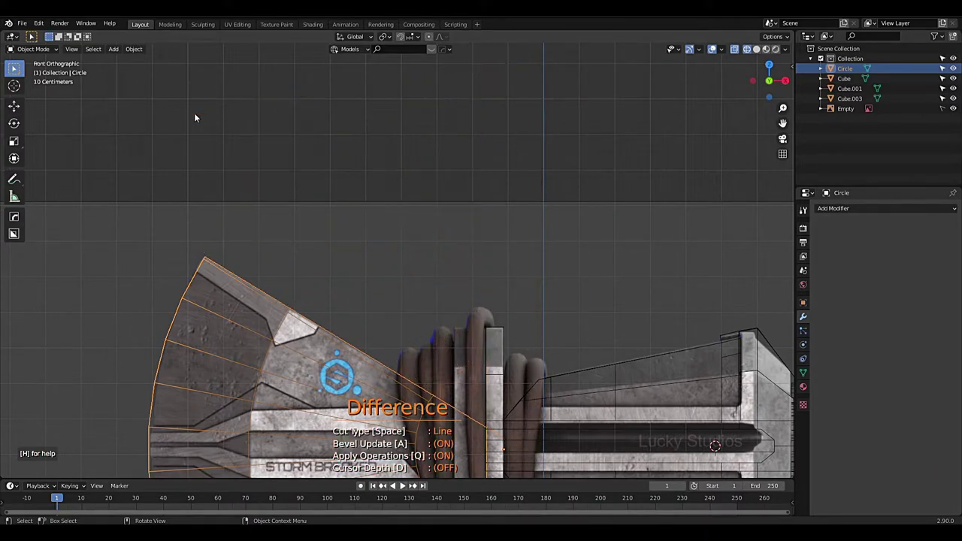
scroll(down, 3)
Orbit and zoom around the carved fan-shaped blade wedge to inspect its radial geometry
scroll(down, 3)
middle_click(406, 277)
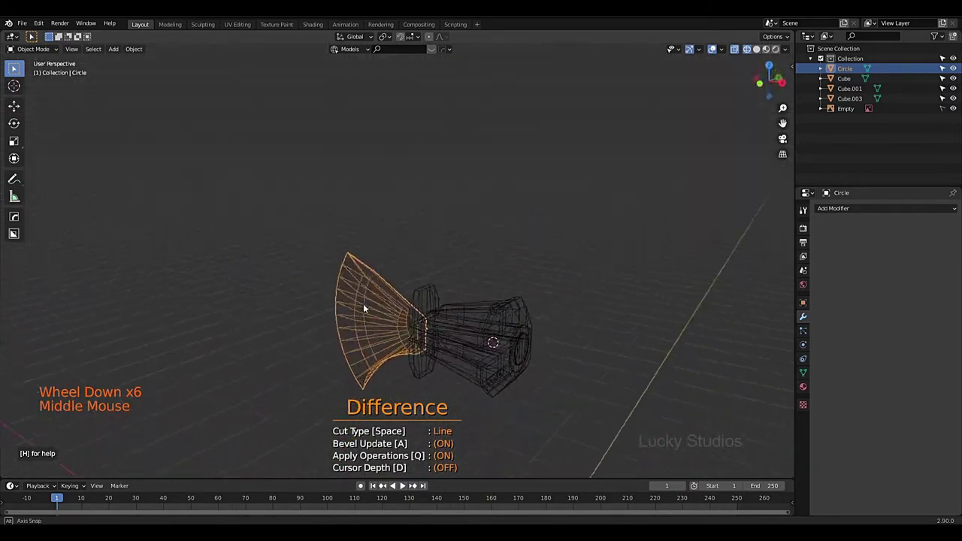
scroll(down, 3)
scroll(up, 3)
scroll(down, 3)
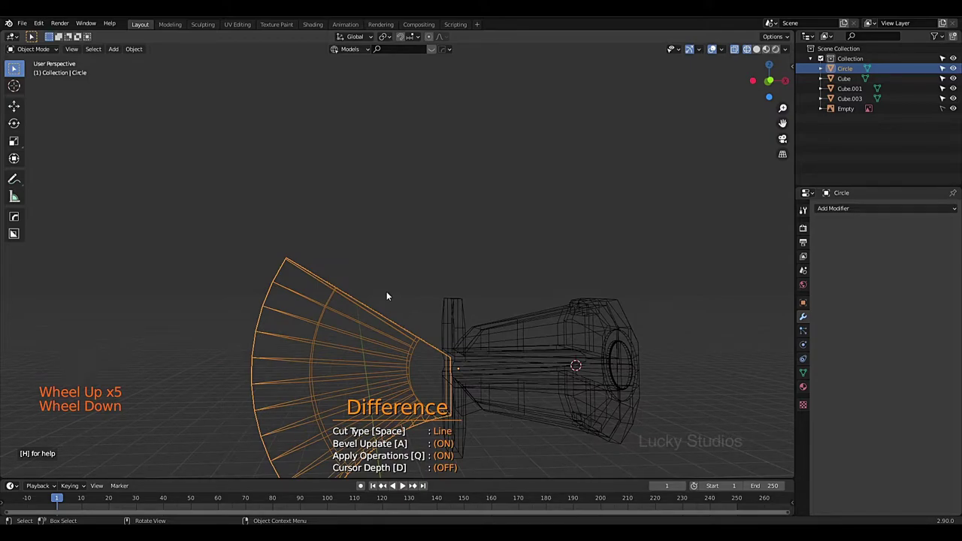
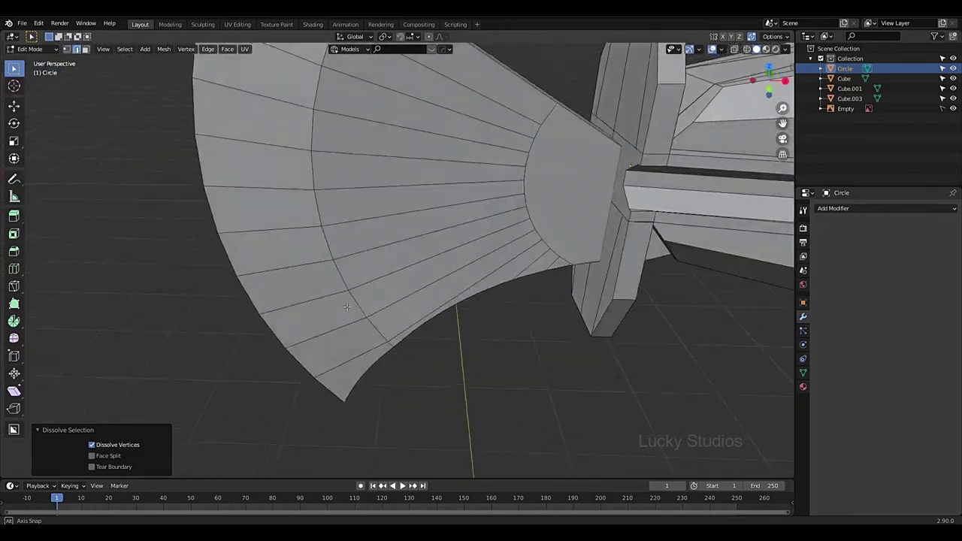
Line the blade mesh up over the textured axe reference in front see-through view
scroll(down, 3)
key(z)
key(KP_1)
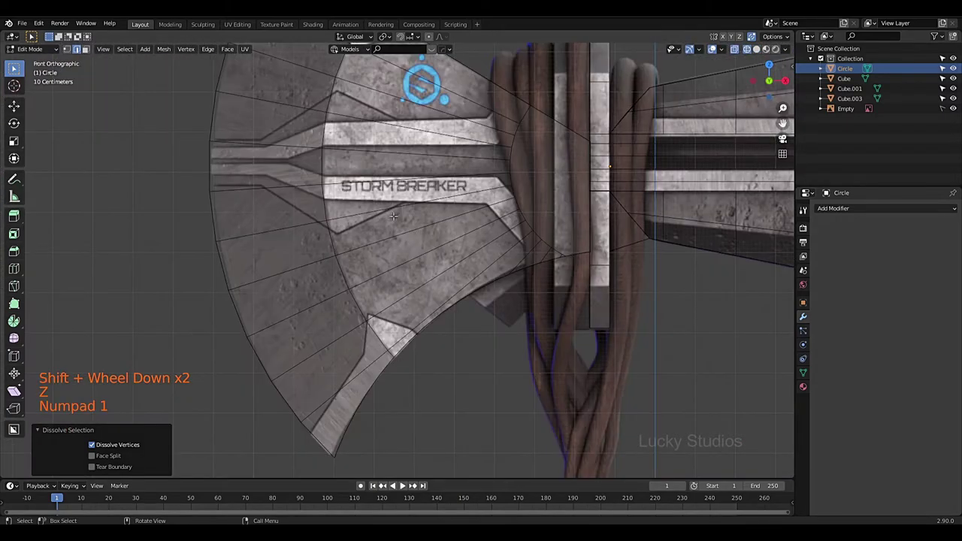
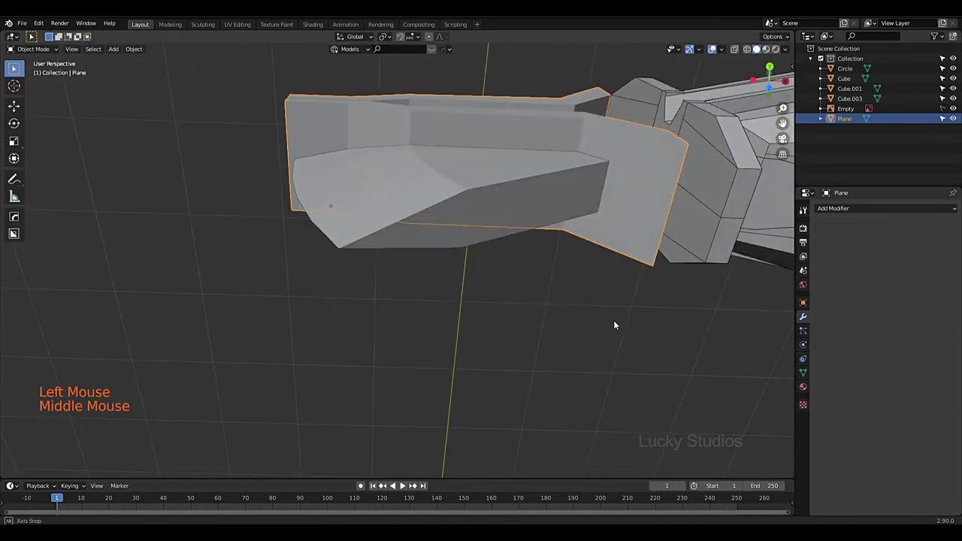
From top view, slice an angled Carver line cut into the new plate and inspect the result
key(KP_7)
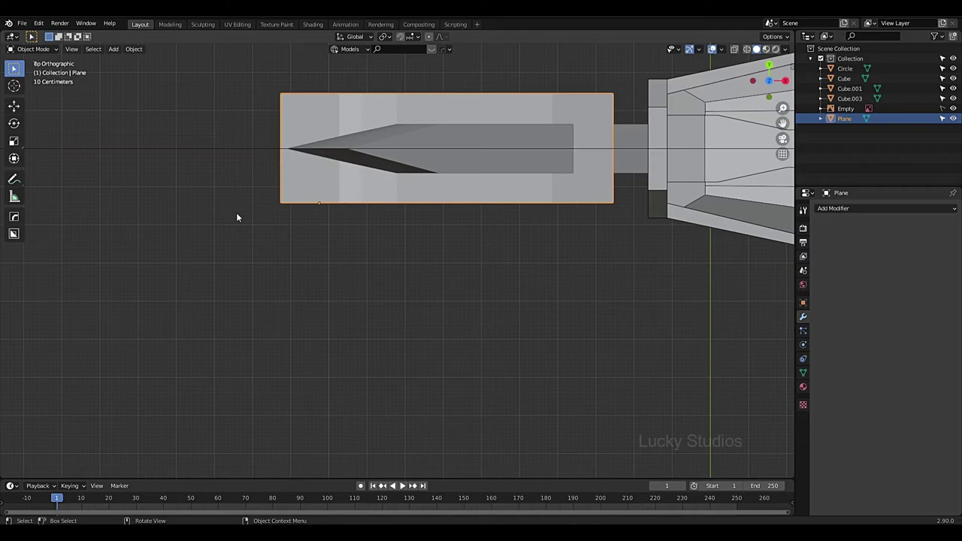
key(ctrl+shift+x)
scroll(up, 3)
middle_click(635, 209)
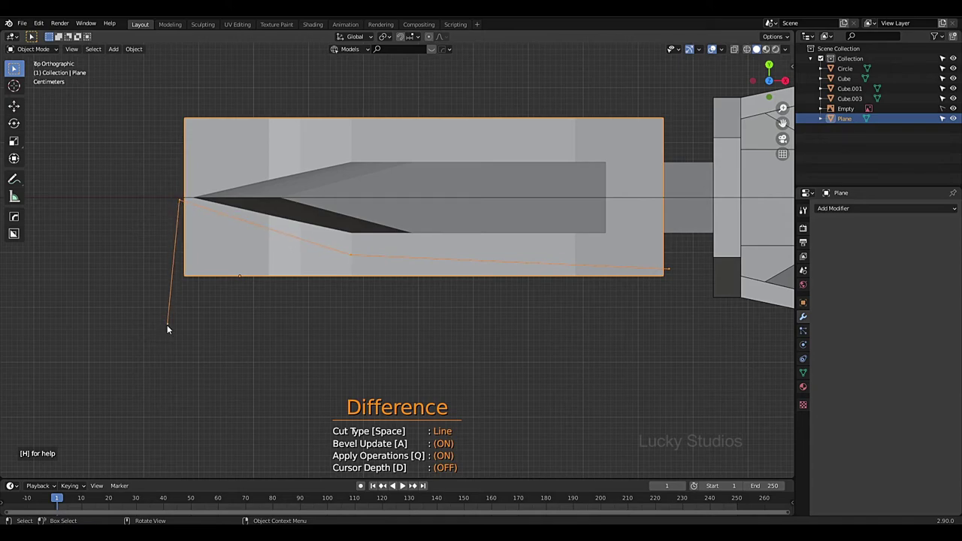
scroll(down, 3)
middle_click(325, 314)
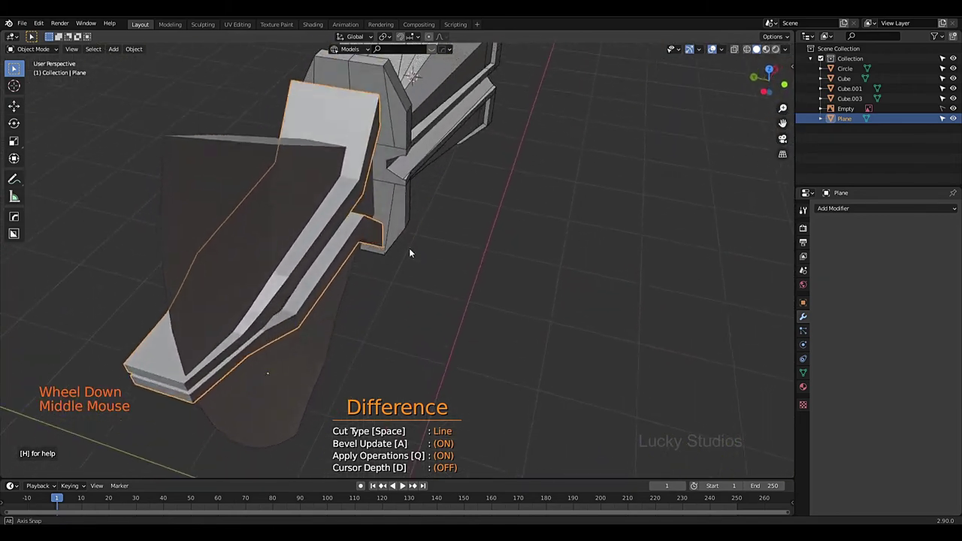
middle_click(407, 285)
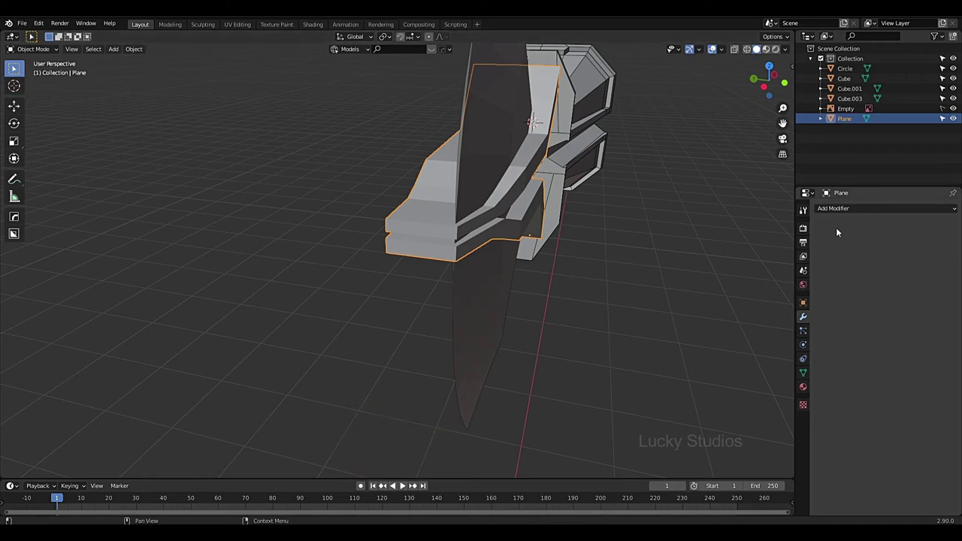
Add a Mirror modifier to the plate, switching its axis from X to Z
click(854, 211)
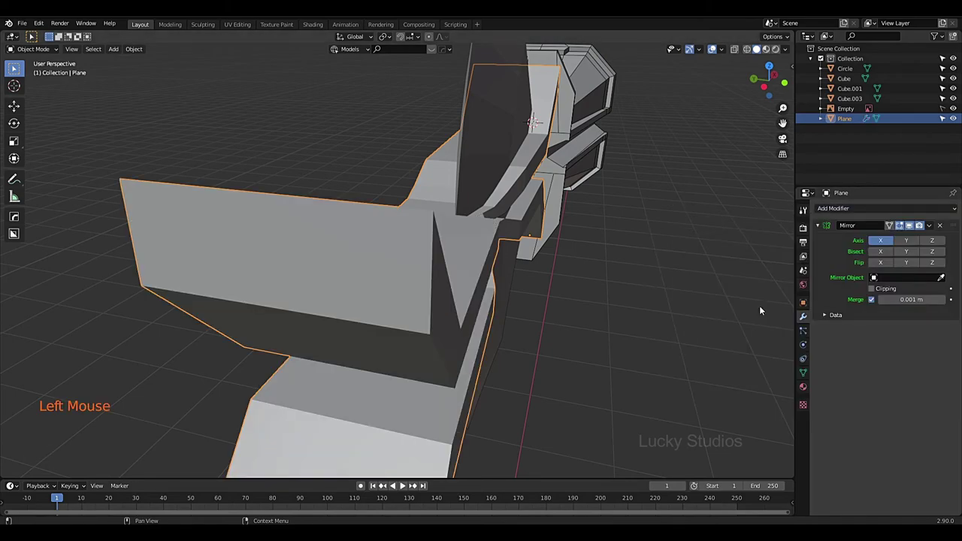
scroll(down, 3)
middle_click(652, 288)
click(885, 245)
click(936, 243)
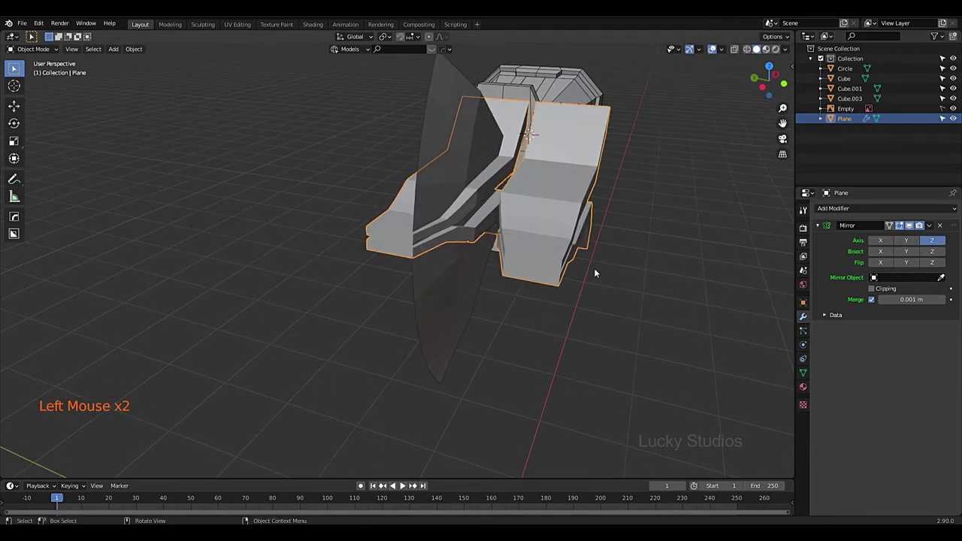
middle_click(613, 284)
Set the Mirror Object to Circle with Bisect Z enabled, check it from the front and apply the modifier
scroll(down, 3)
middle_click(468, 237)
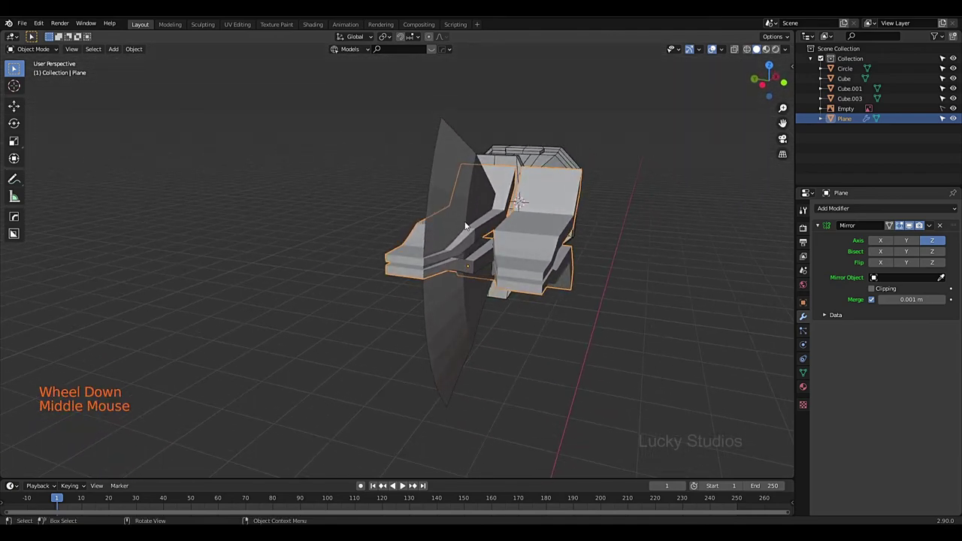
click(928, 278)
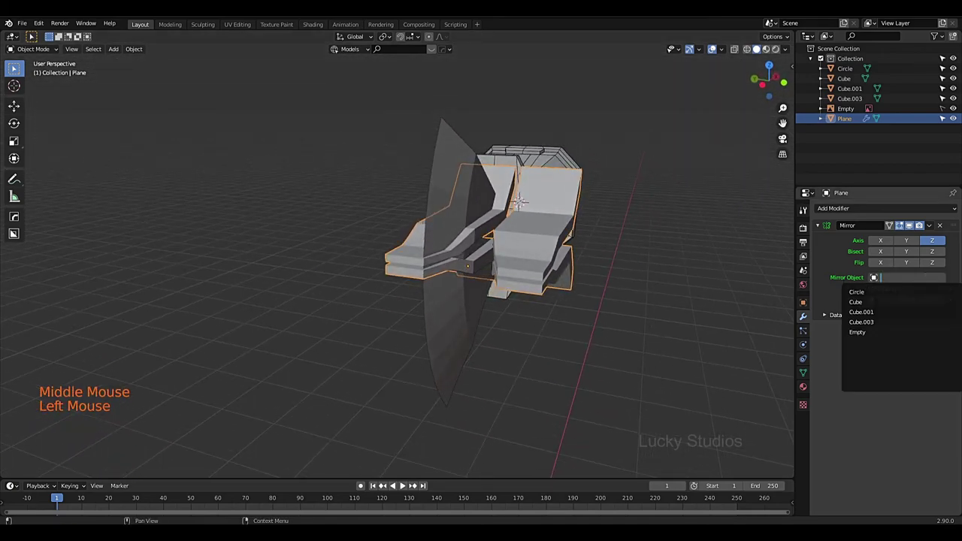
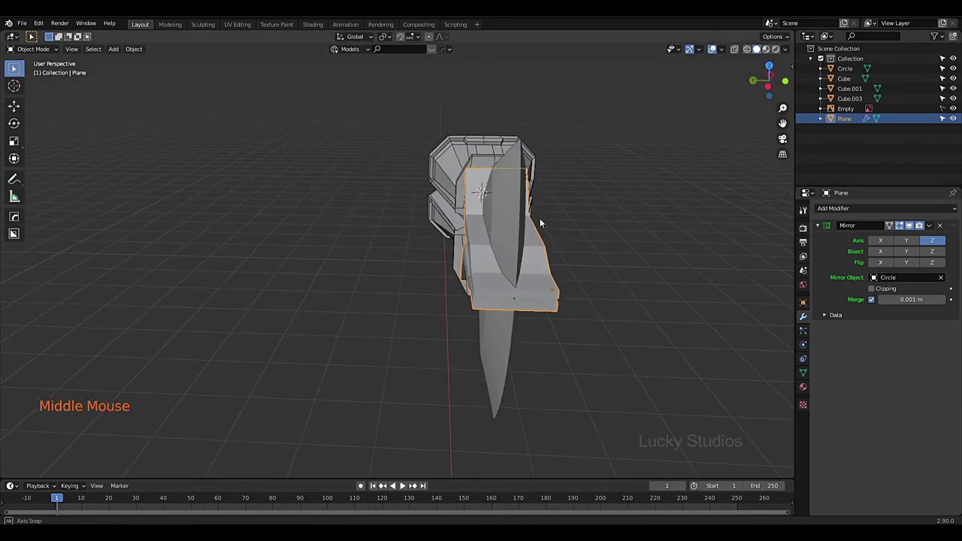
click(937, 255)
middle_click(535, 304)
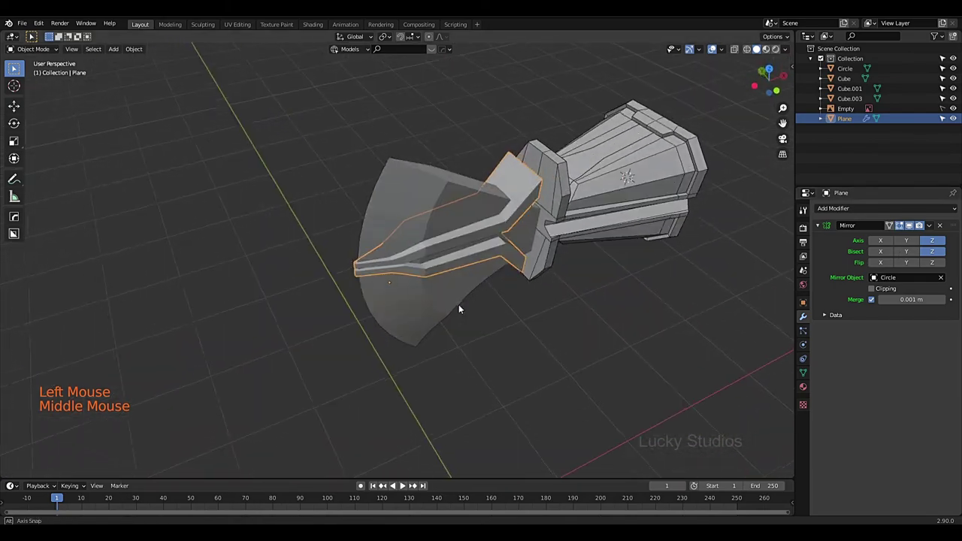
key(KP_1)
scroll(up, 3)
scroll(down, 3)
Apply the mirror and switch the viewport to Material Preview shading to reveal the textures
click(933, 229)
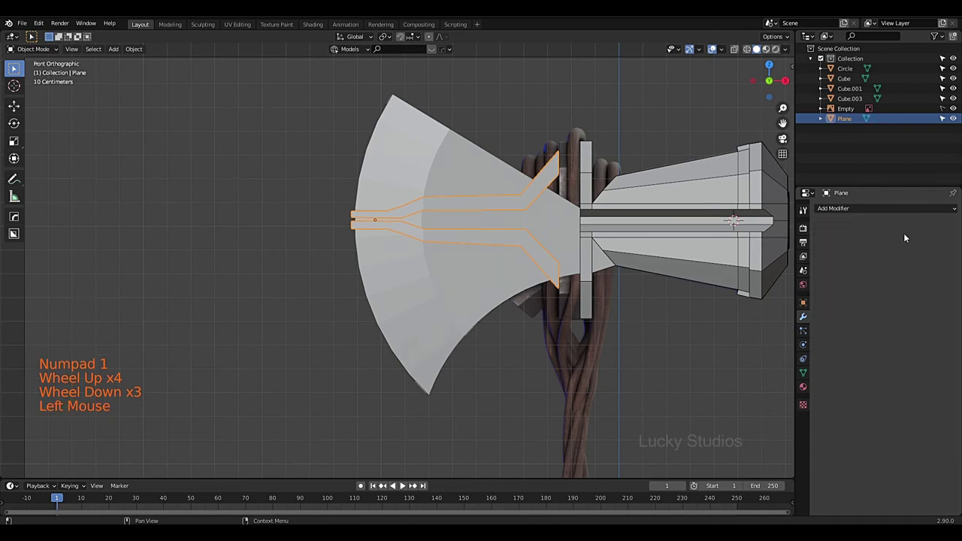
key(z)
scroll(down, 3)
scroll(up, 3)
click(294, 106)
Zoom into front view to inspect the textured blade, wrapped grip and STORMBREAKER engraving
scroll(down, 3)
click(548, 357)
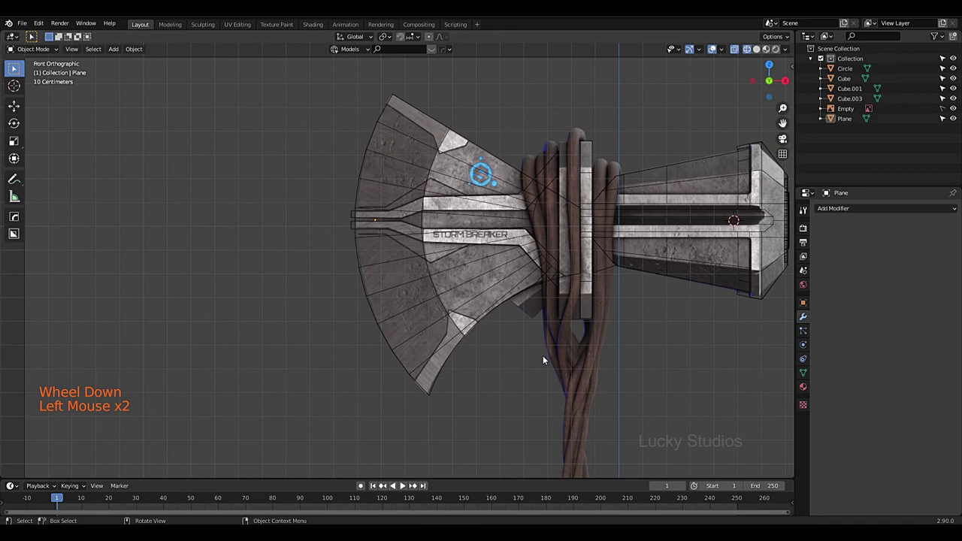
scroll(up, 3)
click(475, 89)
click(563, 379)
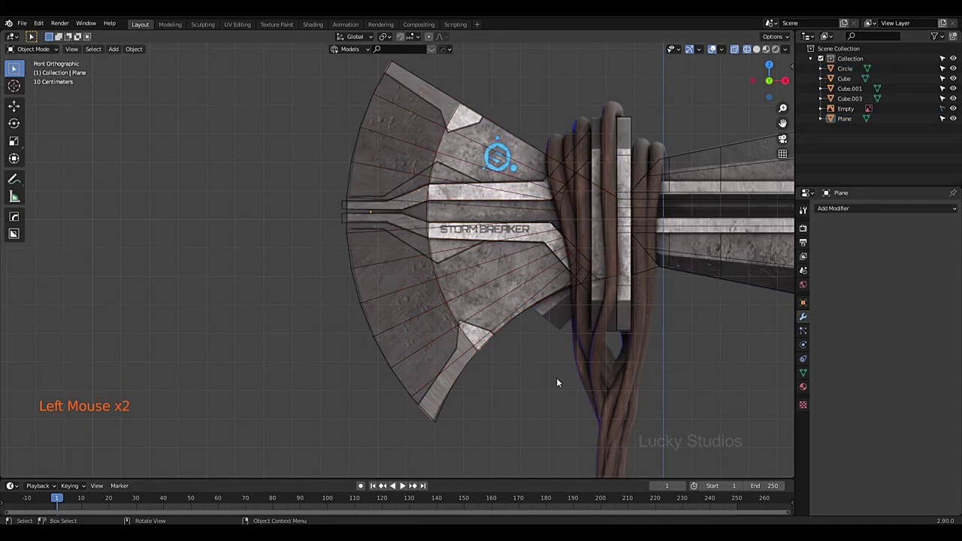